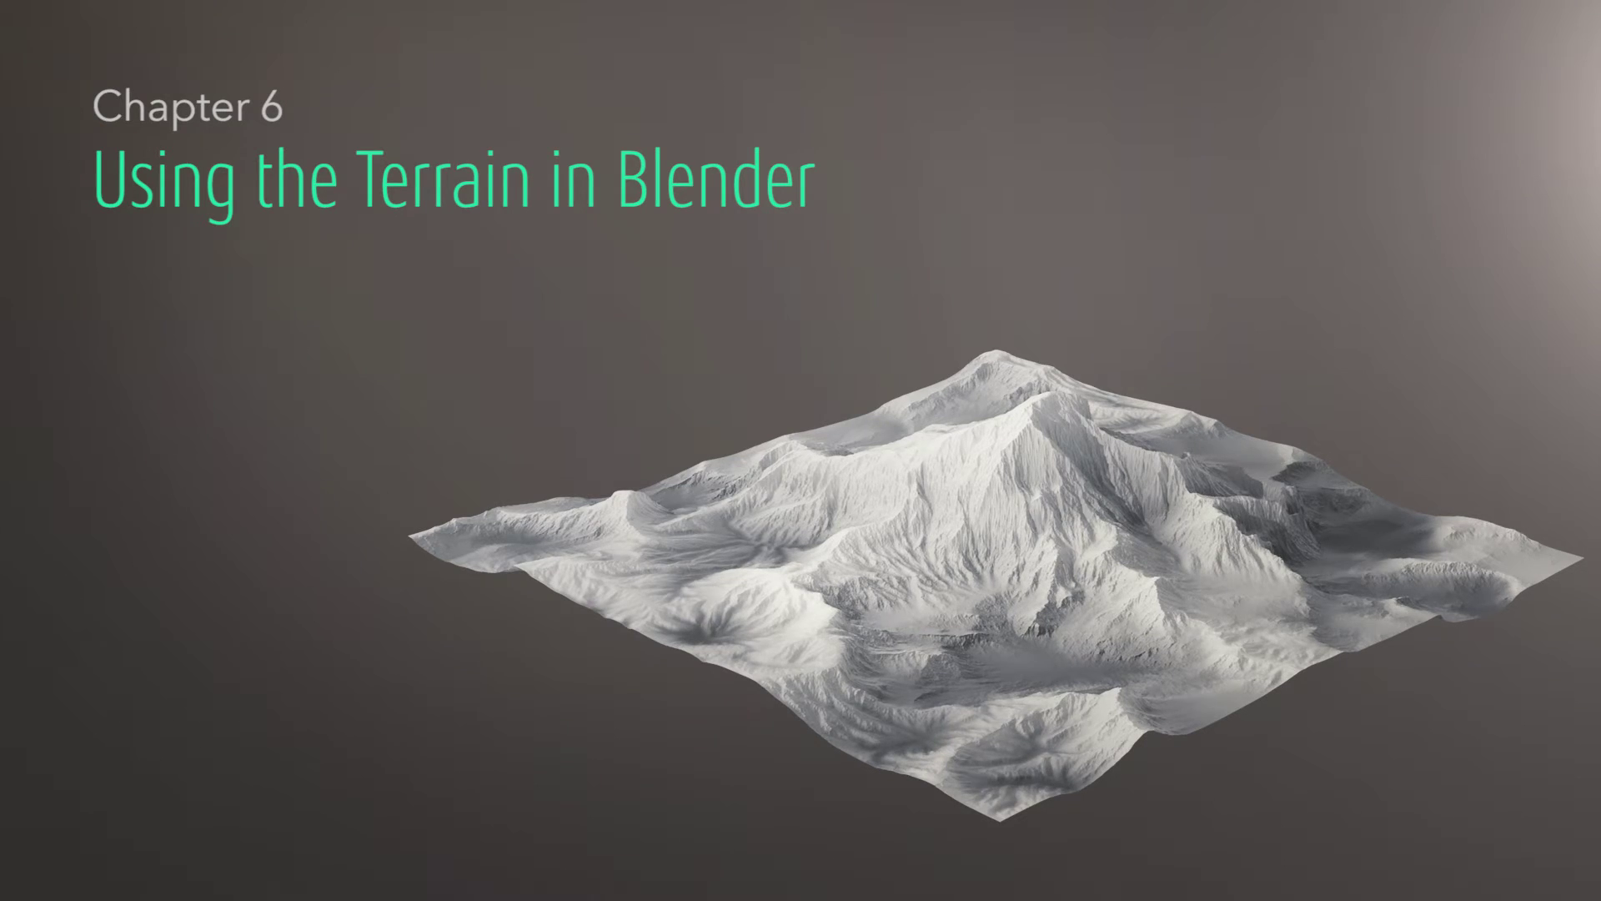
- Begin importing the wc_tut_model terrain OBJ via File > Import at scale 0.1
middle_click(53, 38)
click(54, 38)
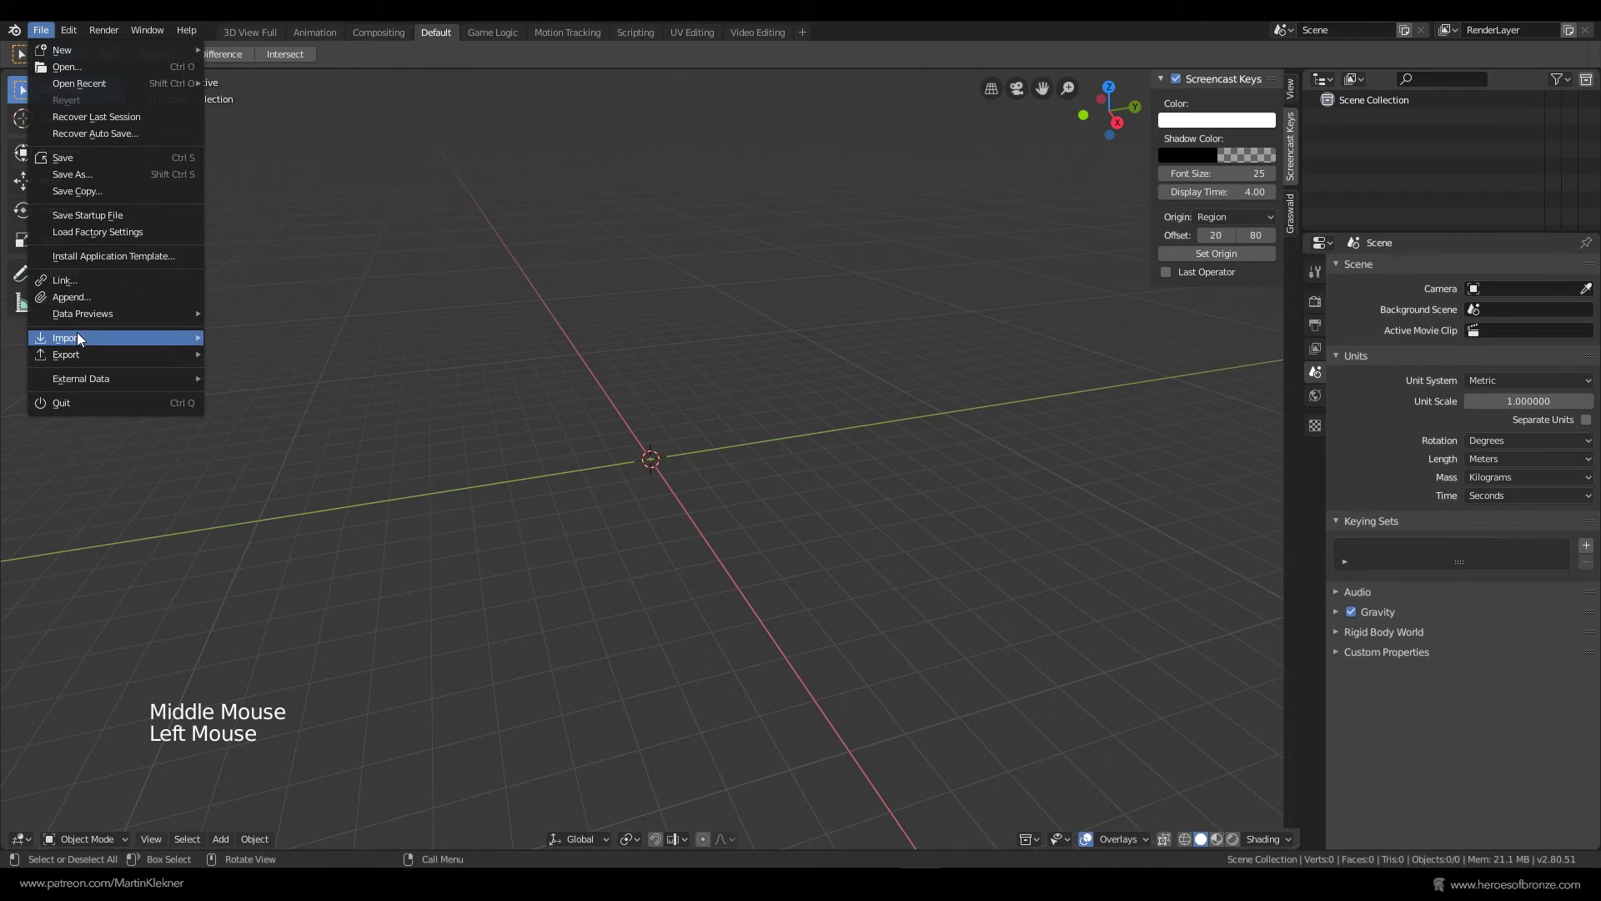
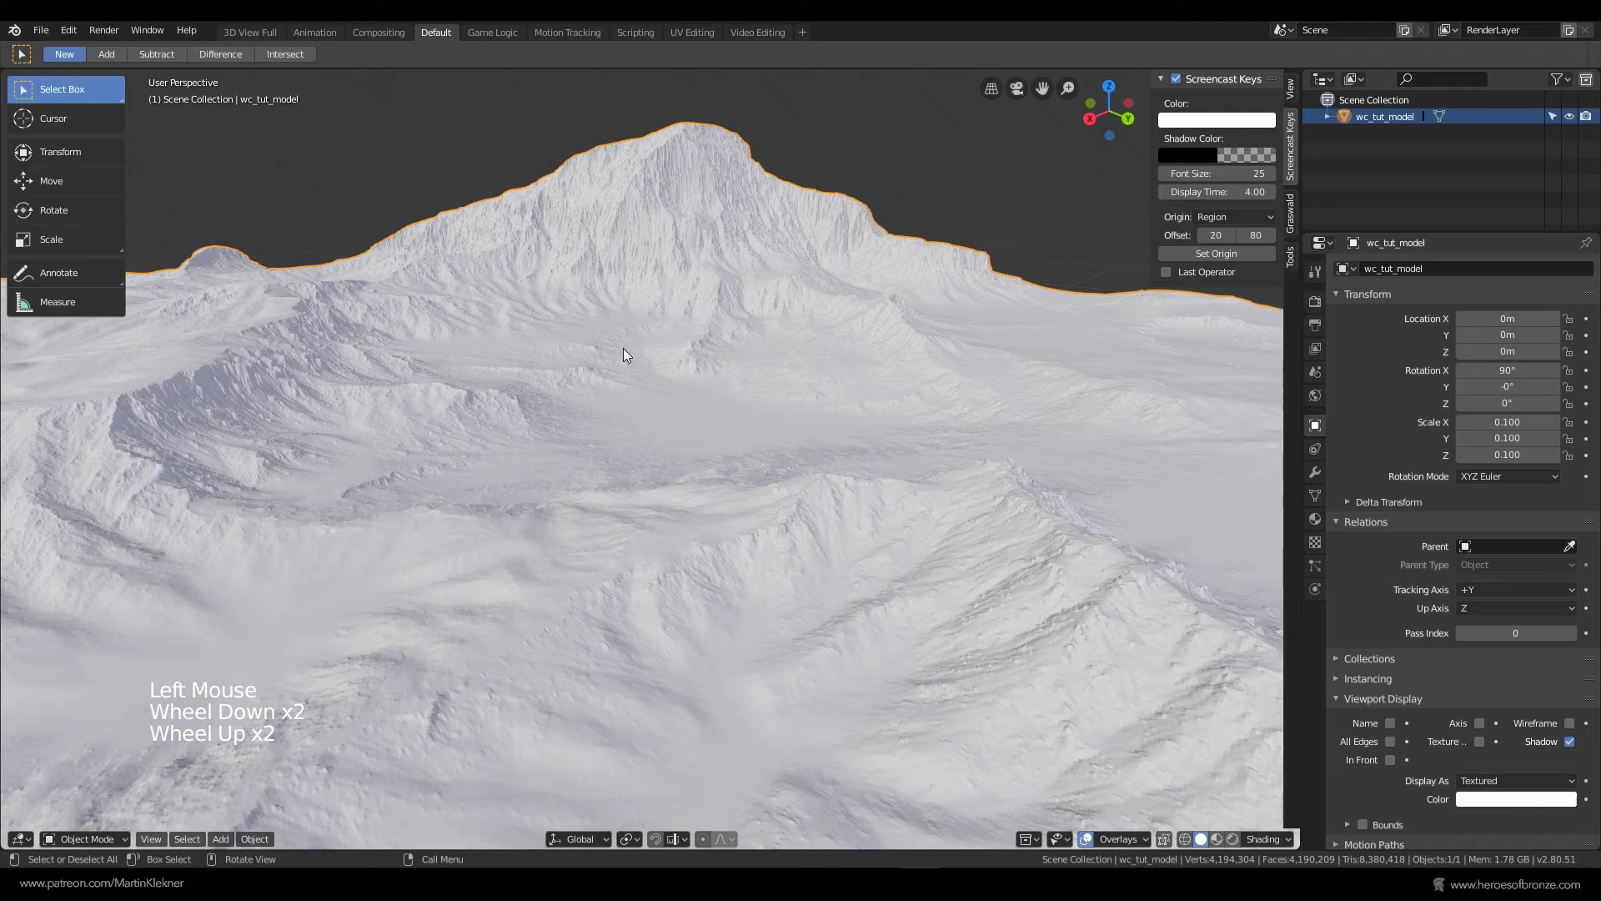
- Add a camera, look through it and fly it until the whole terrain fills the frame
key(shift+a)
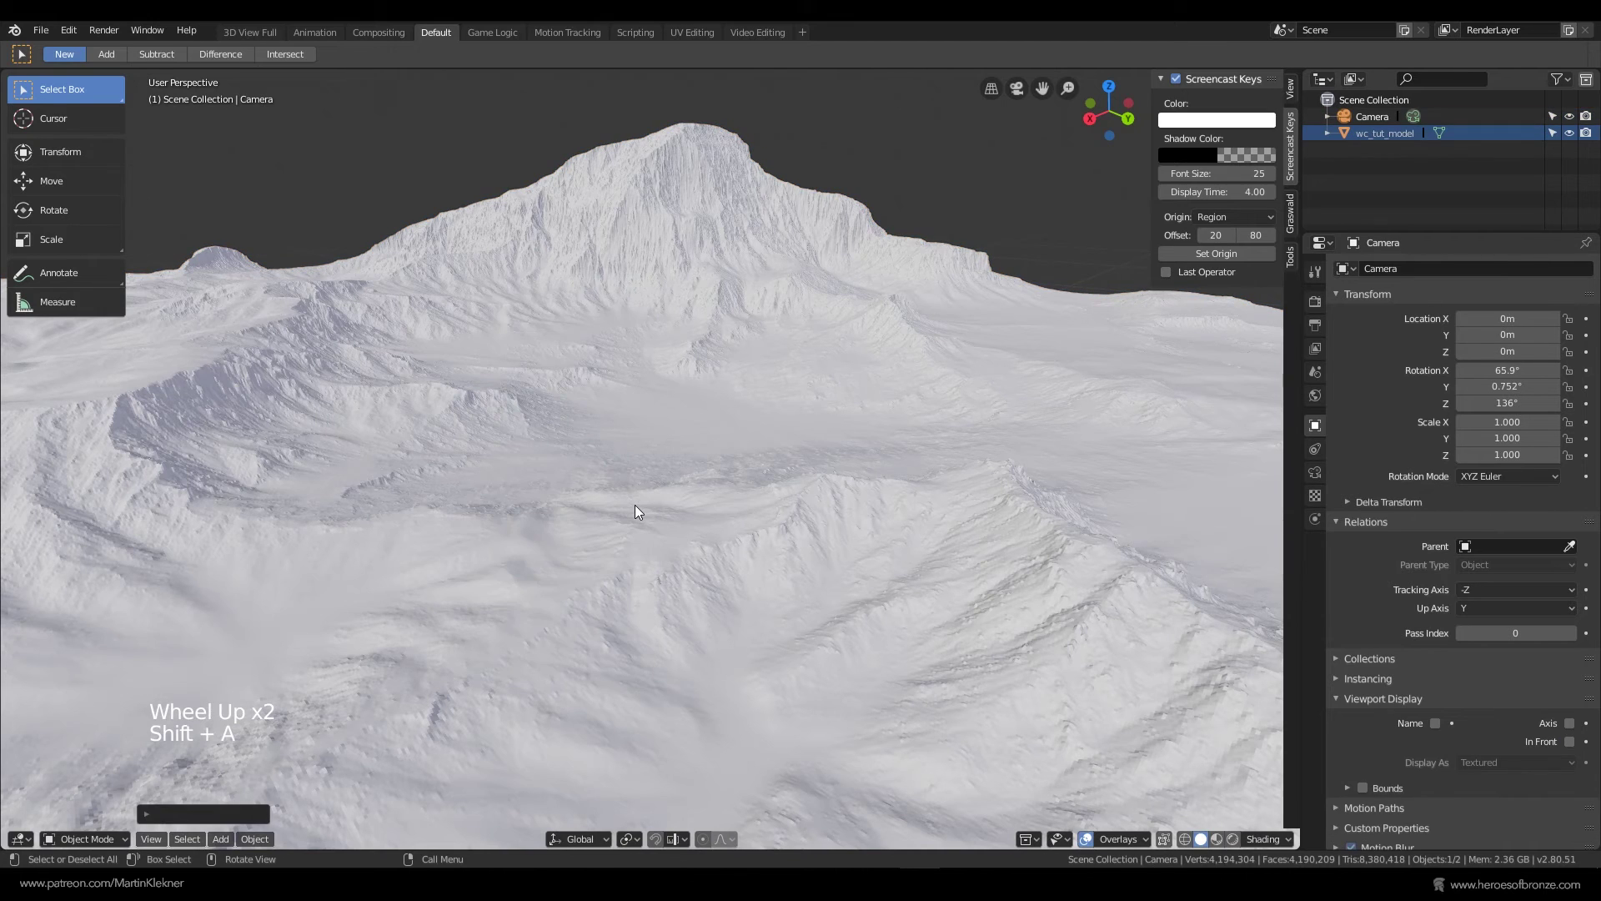
key(KP_0)
key(shift+`)
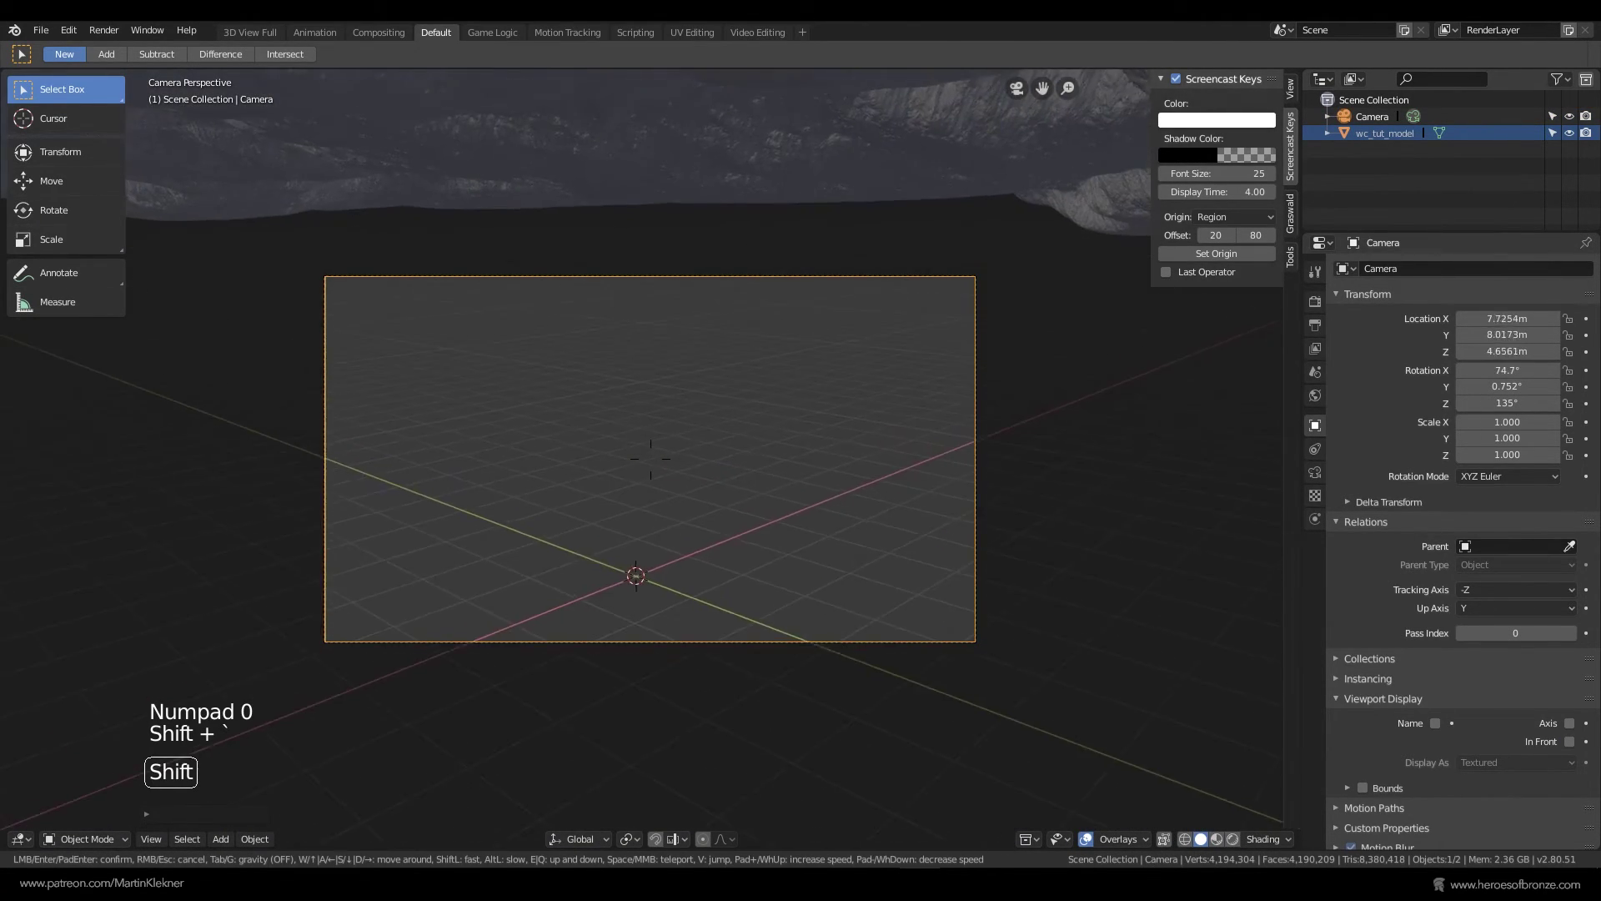
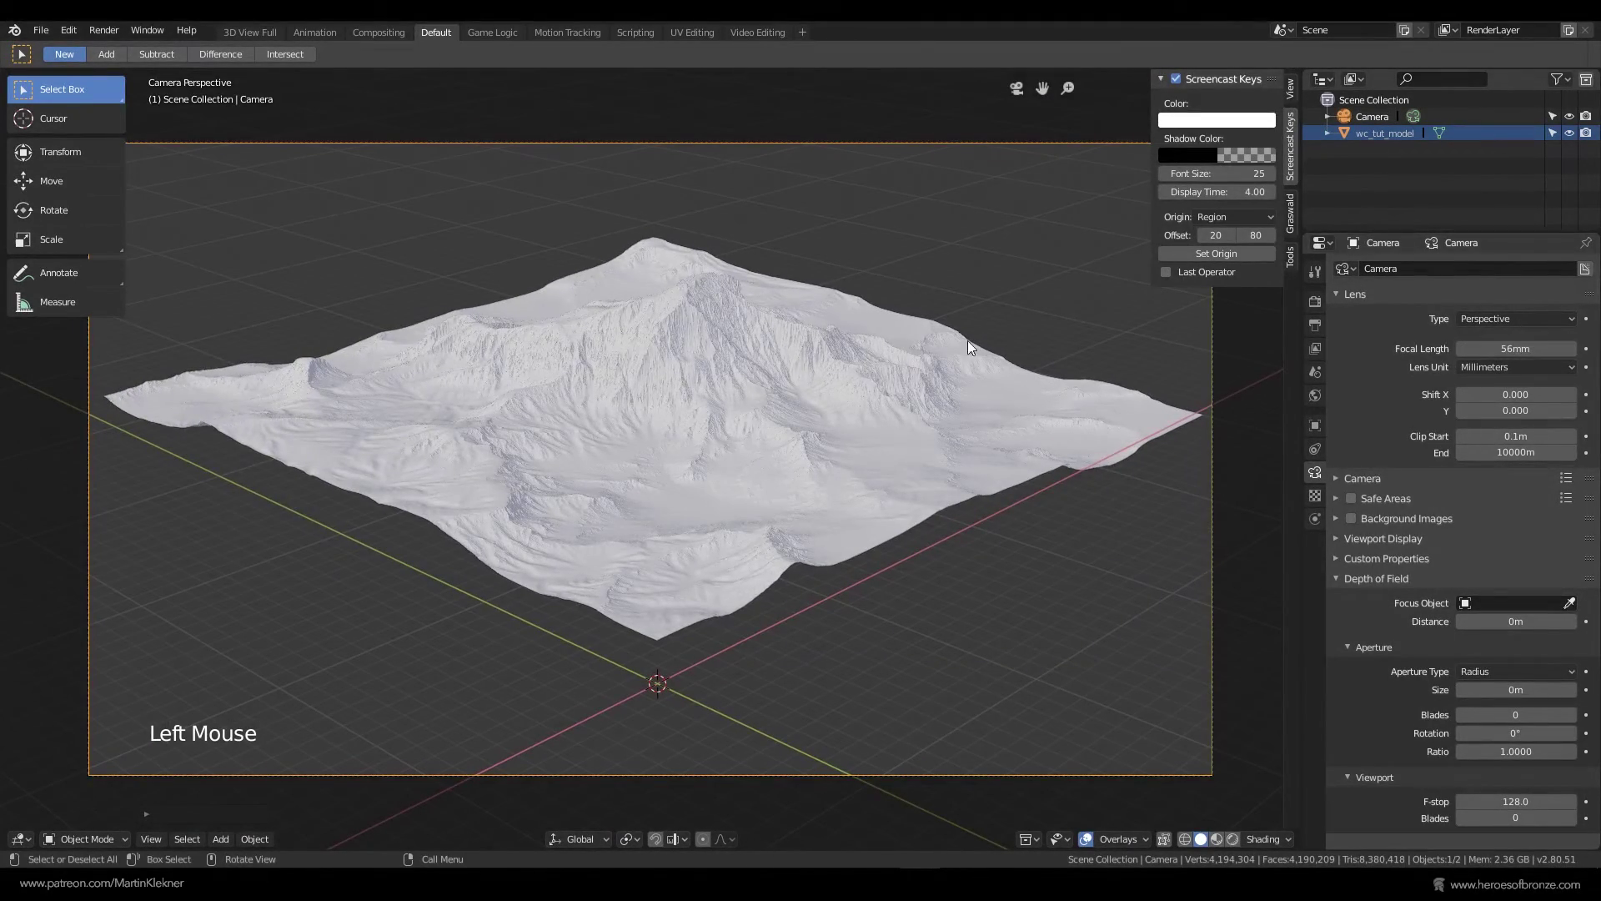
- Add a Sun light, angle it over the terrain and switch the viewport to Rendered preview
click(659, 404)
scroll(down, 3)
middle_click(661, 391)
scroll(up, 3)
key(shift+a)
key(g)
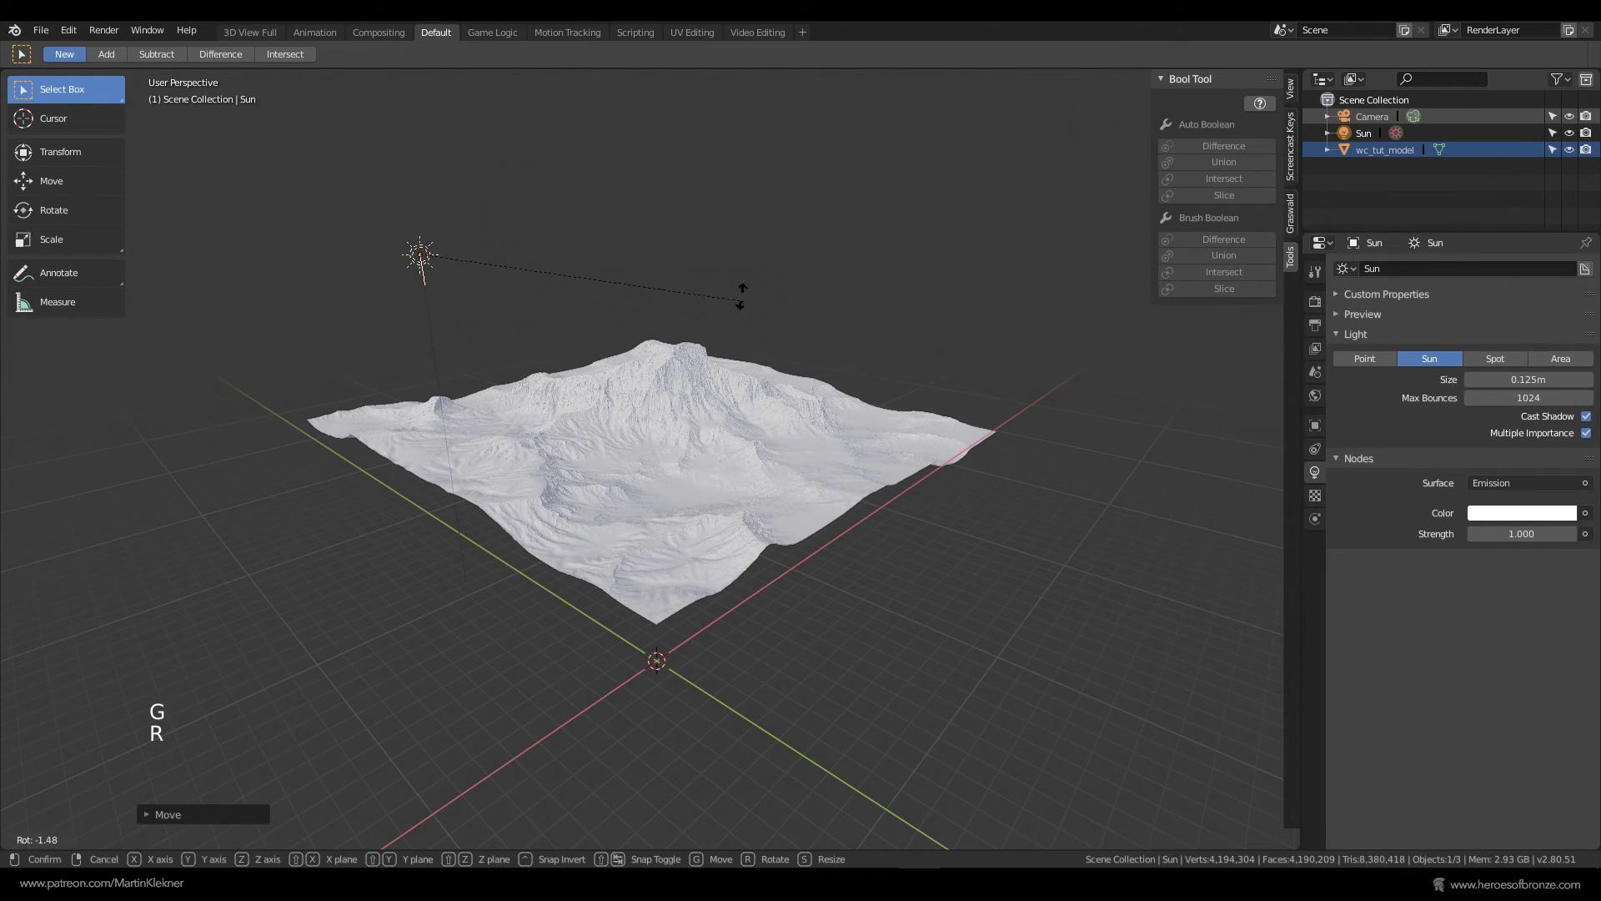
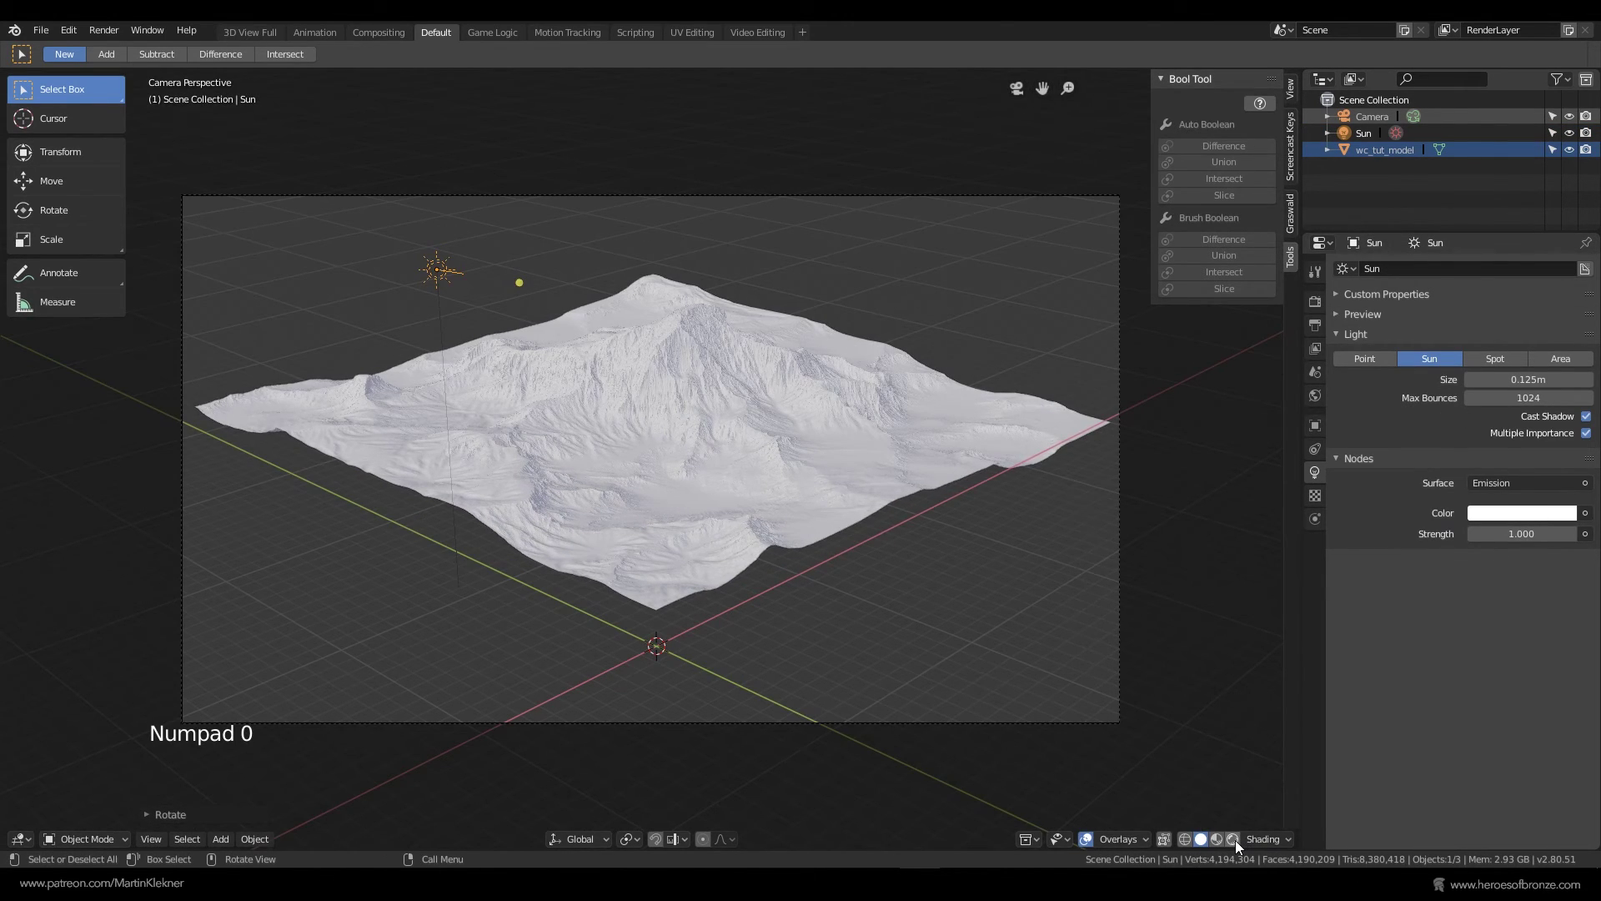
click(558, 375)
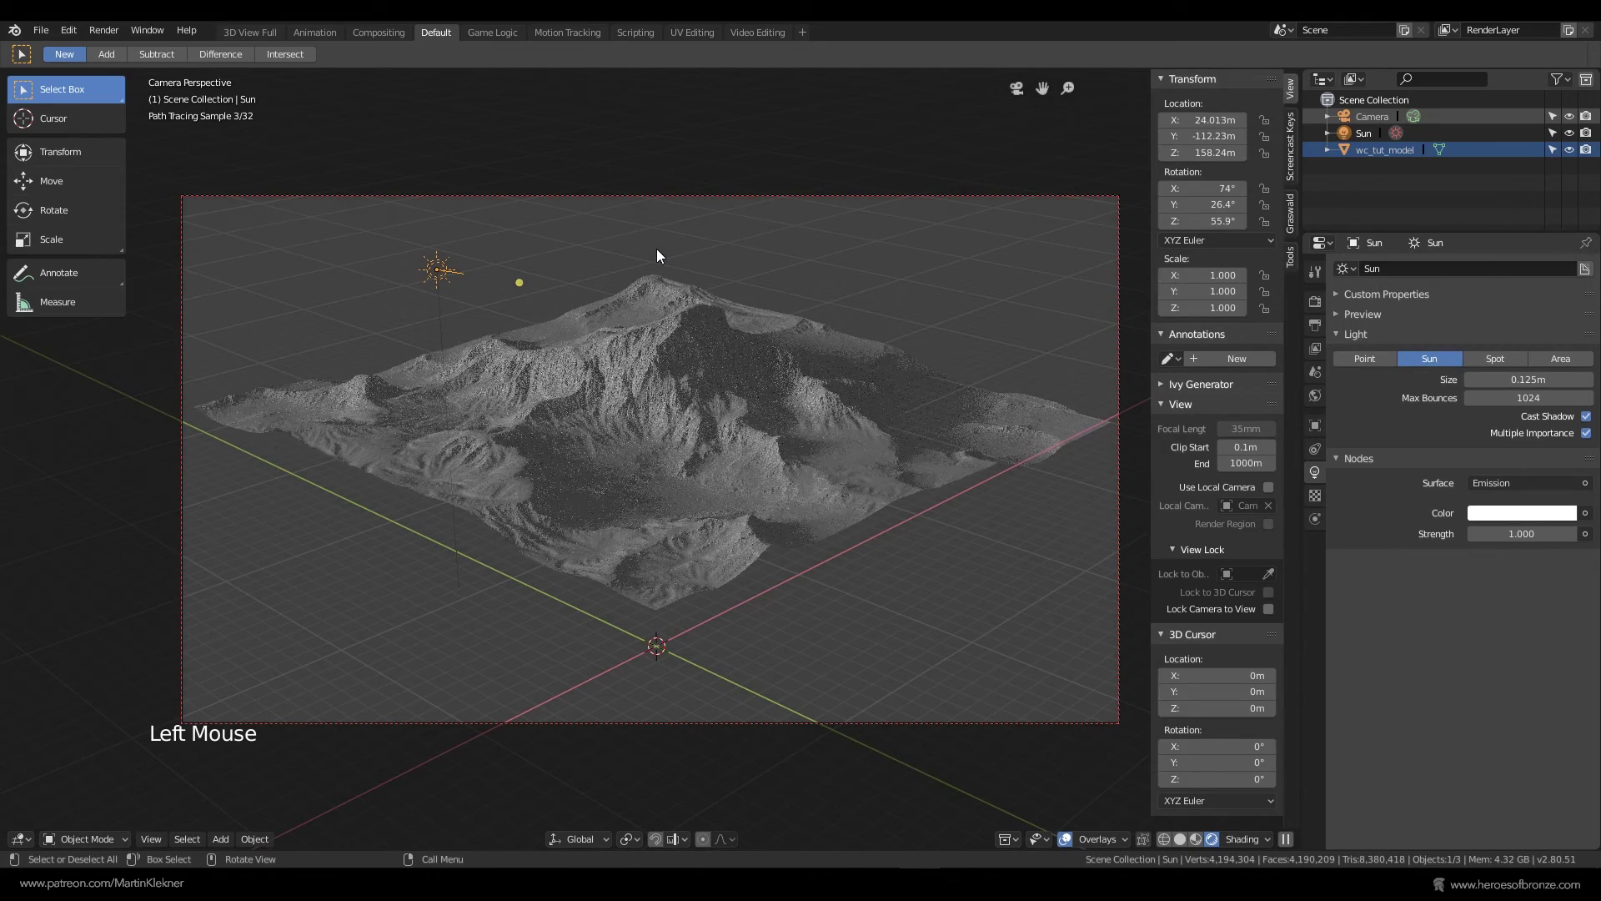
click(535, 303)
- Duplicate the sun into a Spot light, enlarged, Strength 1000000, Size 98° and Blend 0.8
key(shift+d)
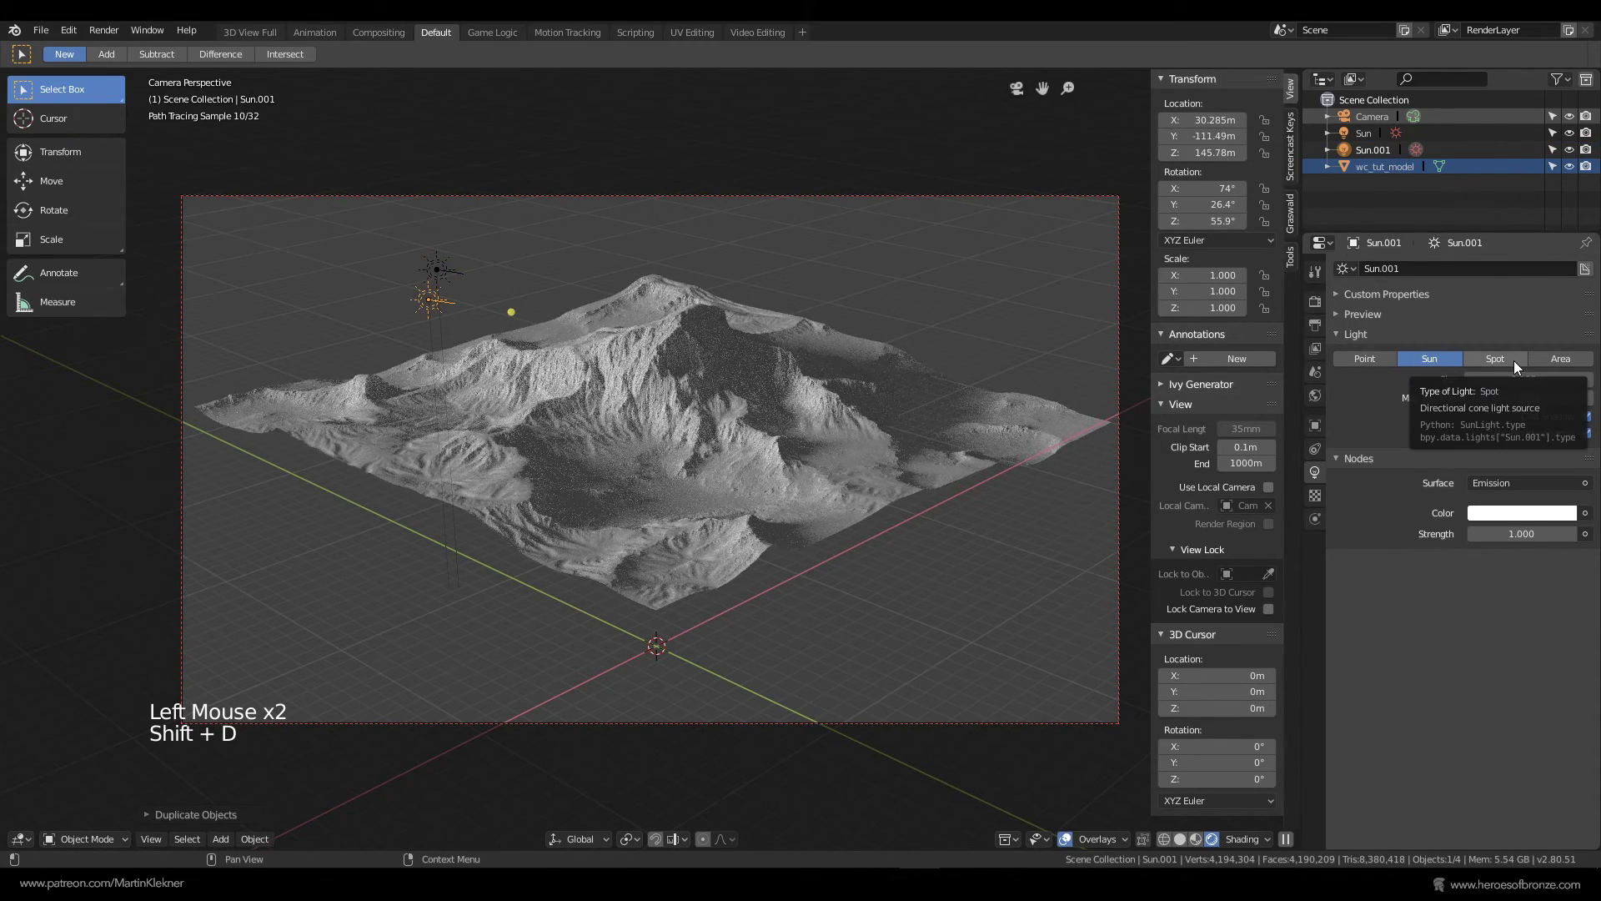
click(1518, 365)
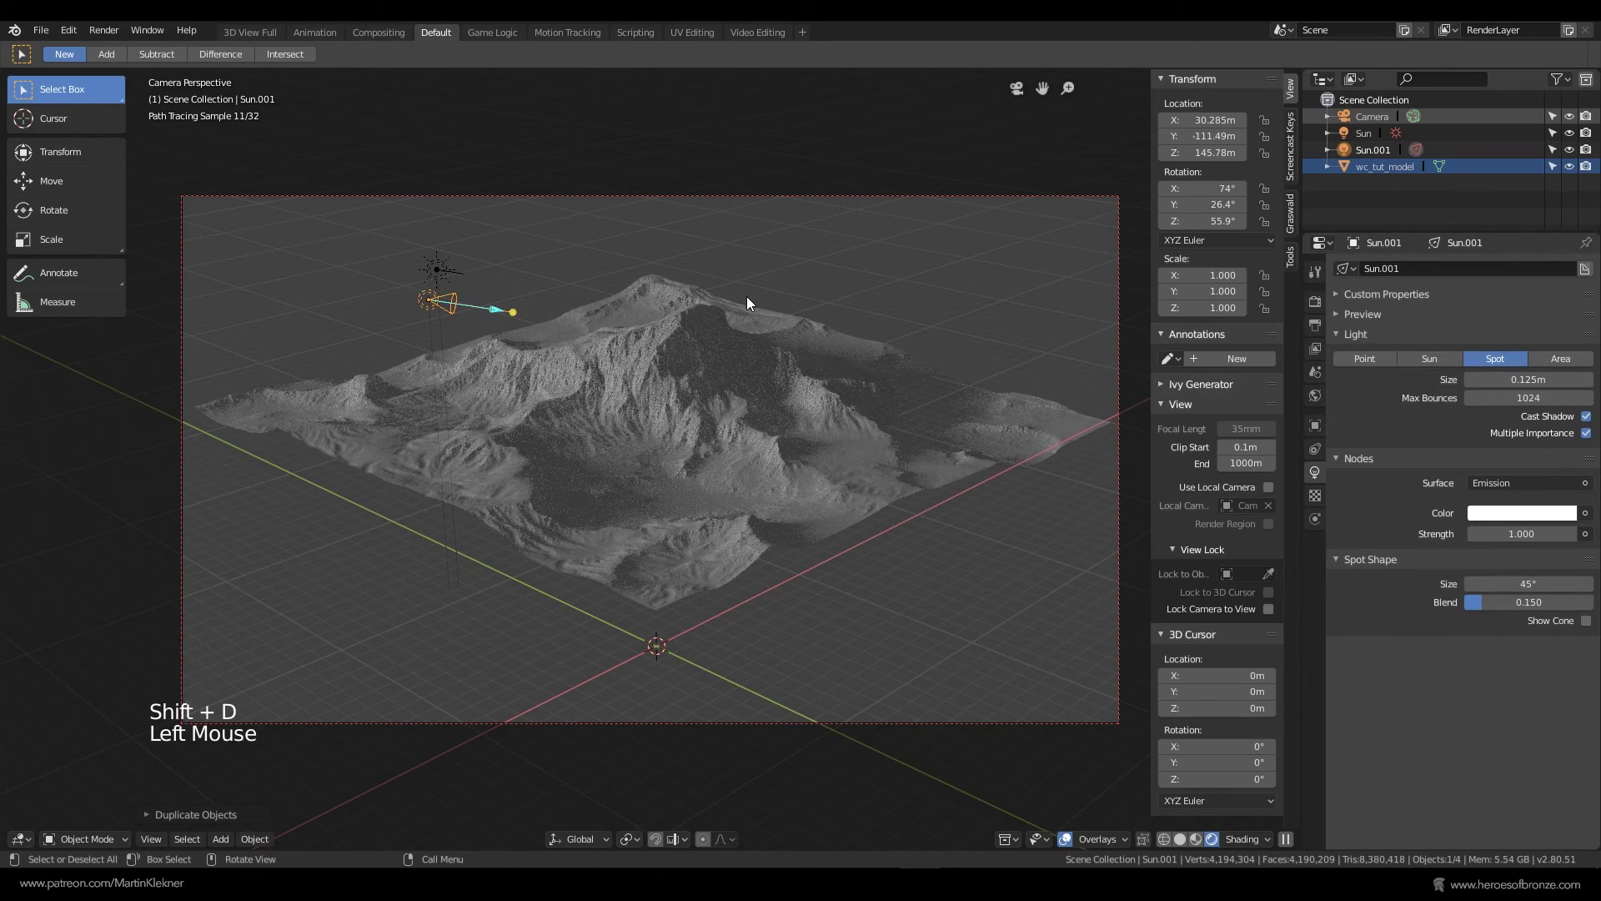
key(s)
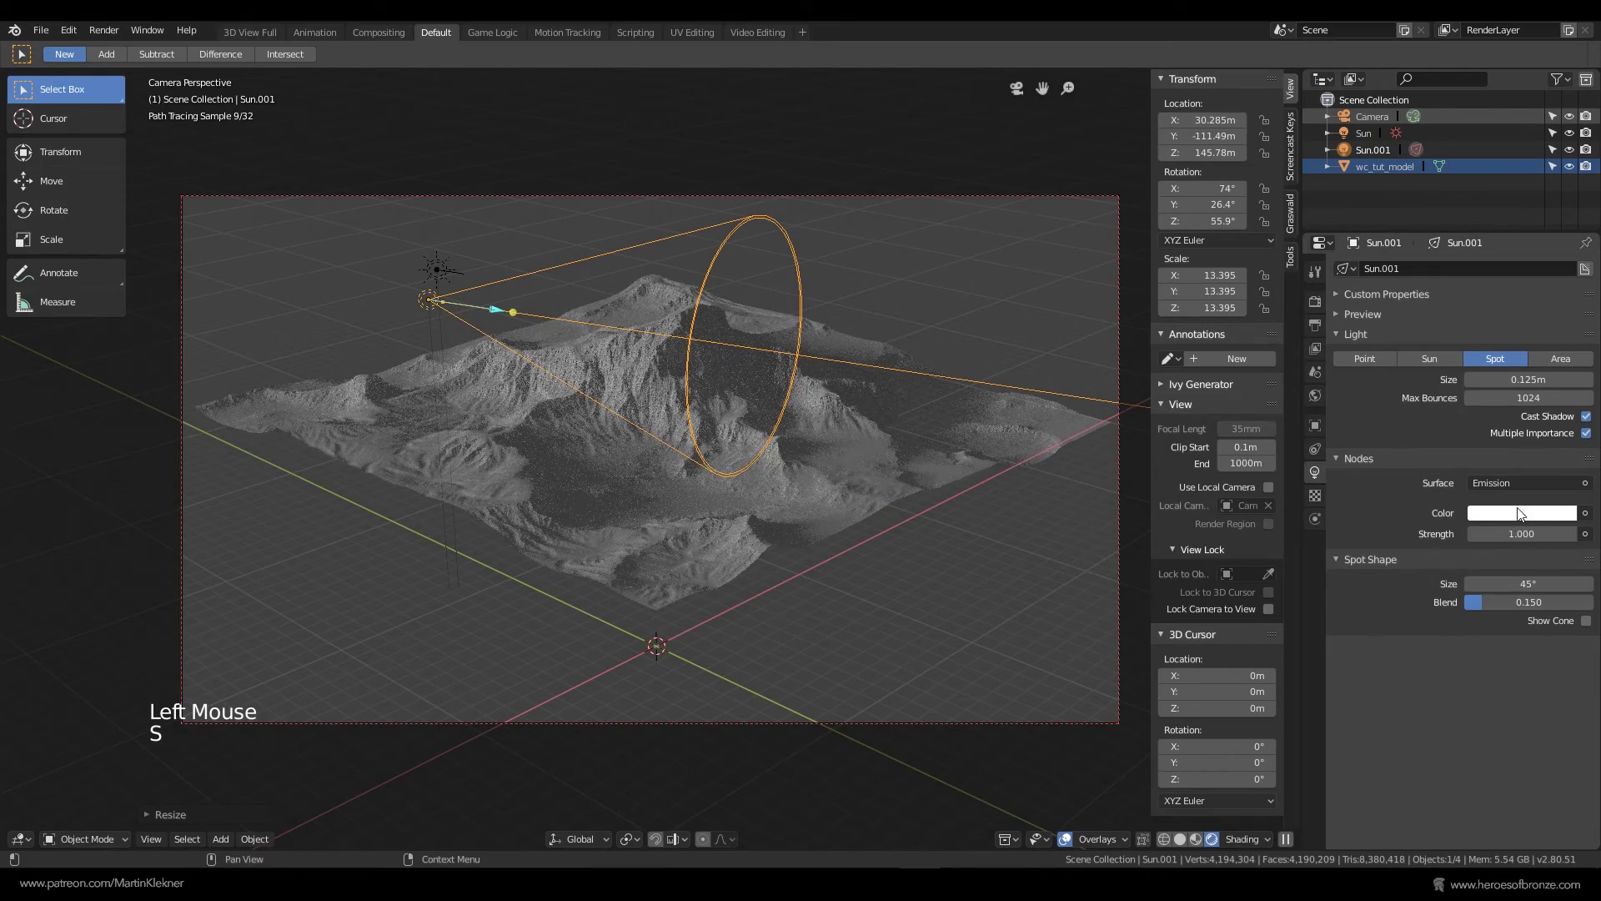
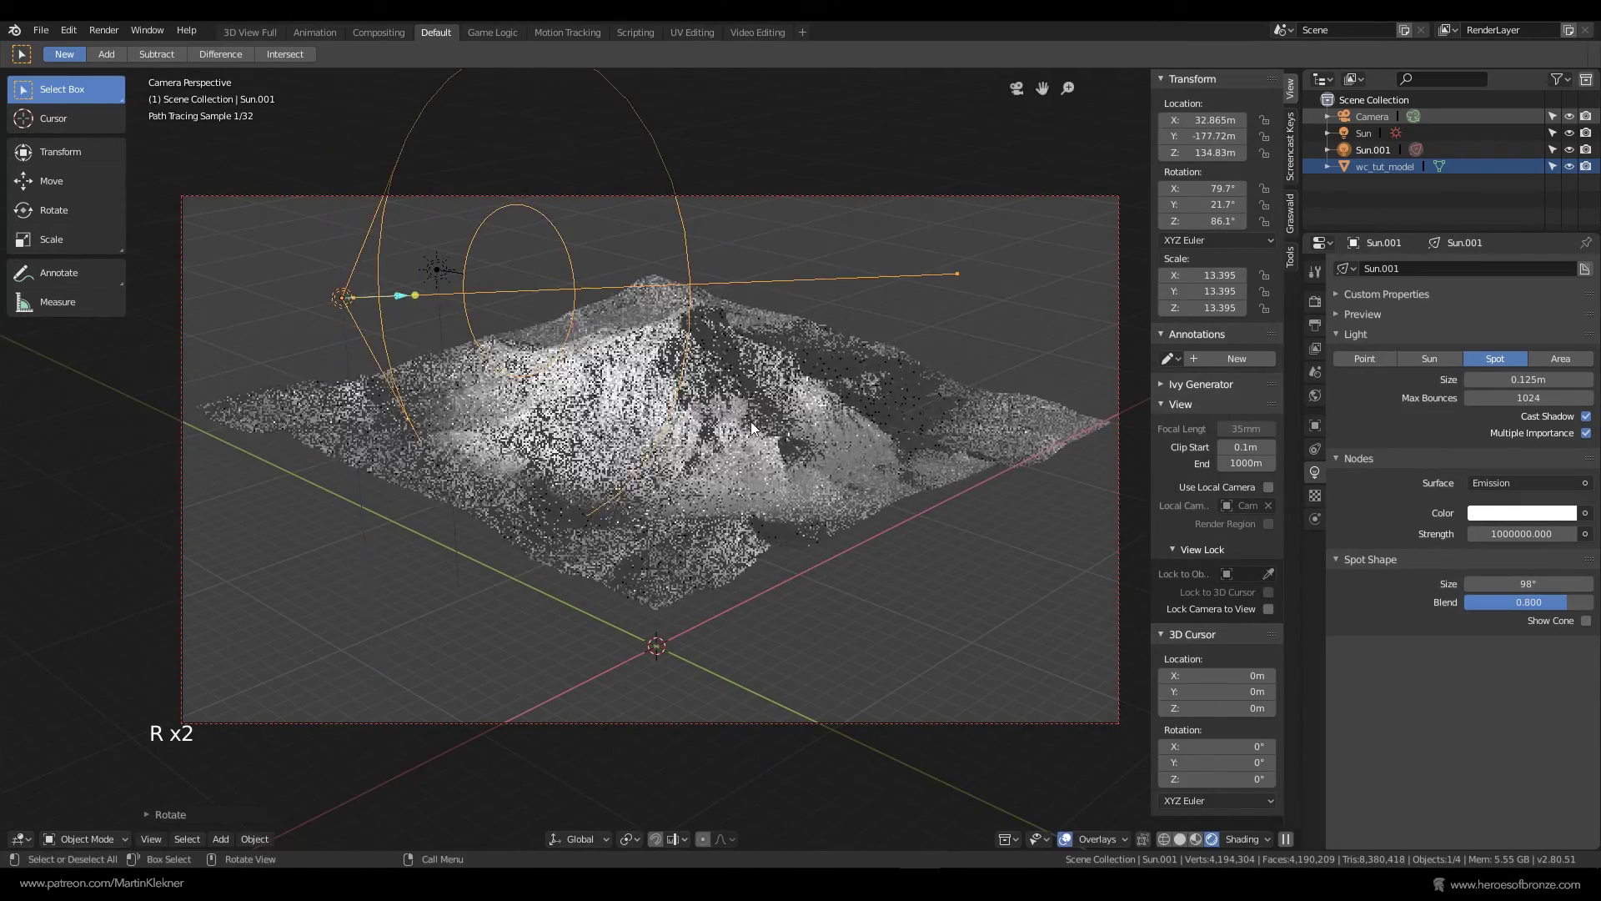
key(r)
click(1547, 598)
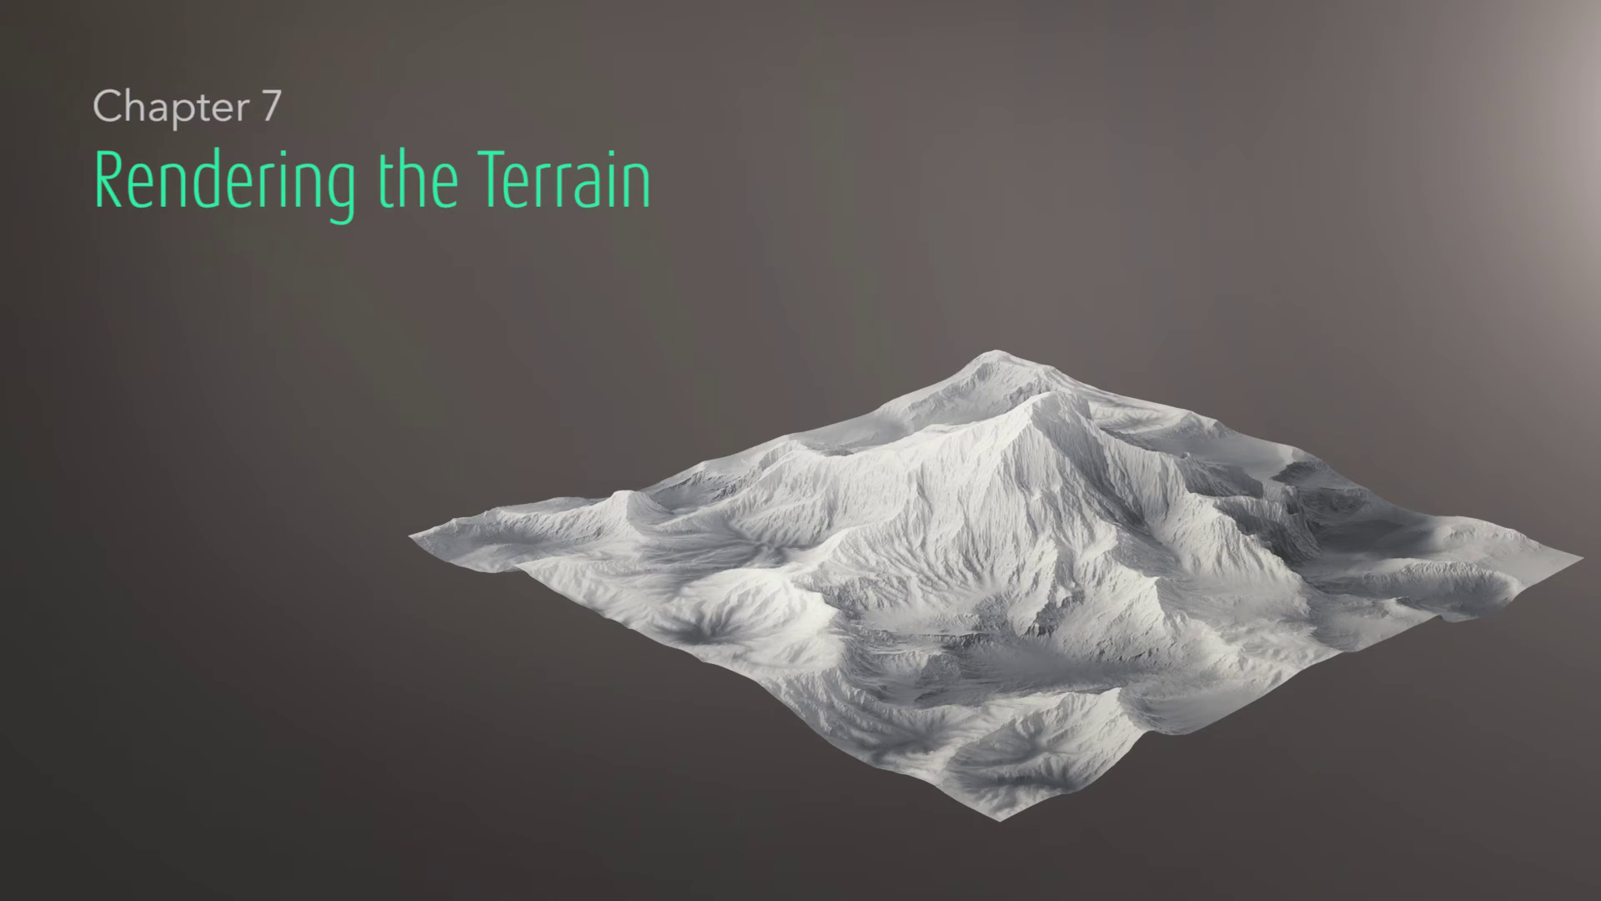
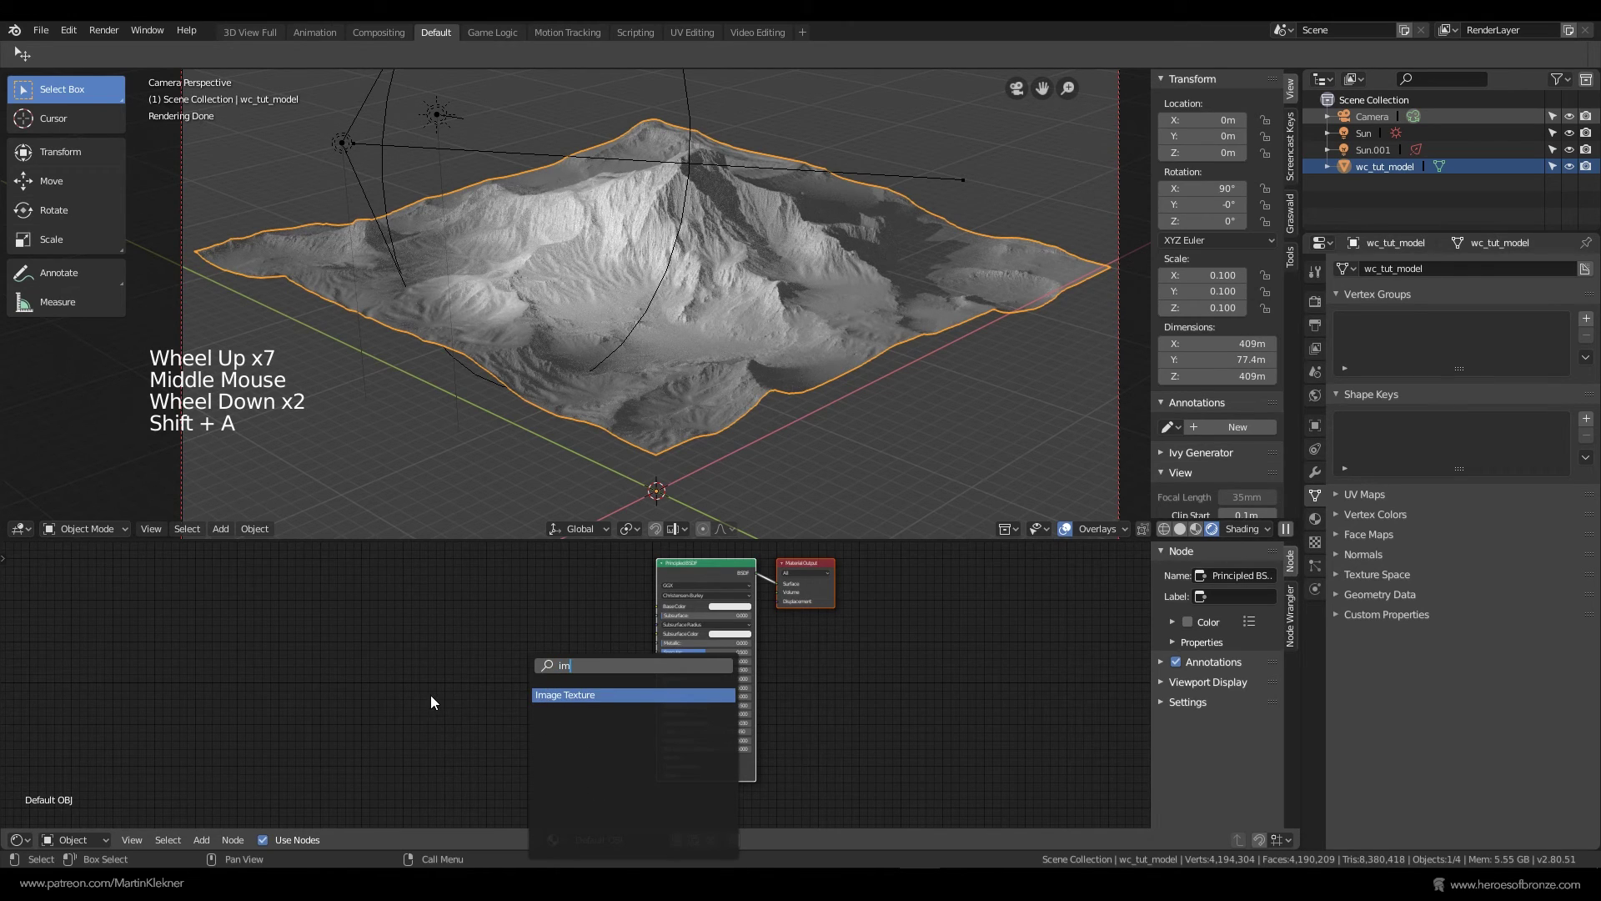
- Add an Image Texture and a Normal Map node feeding the Principled BSDF Normal input
click(584, 587)
click(588, 697)
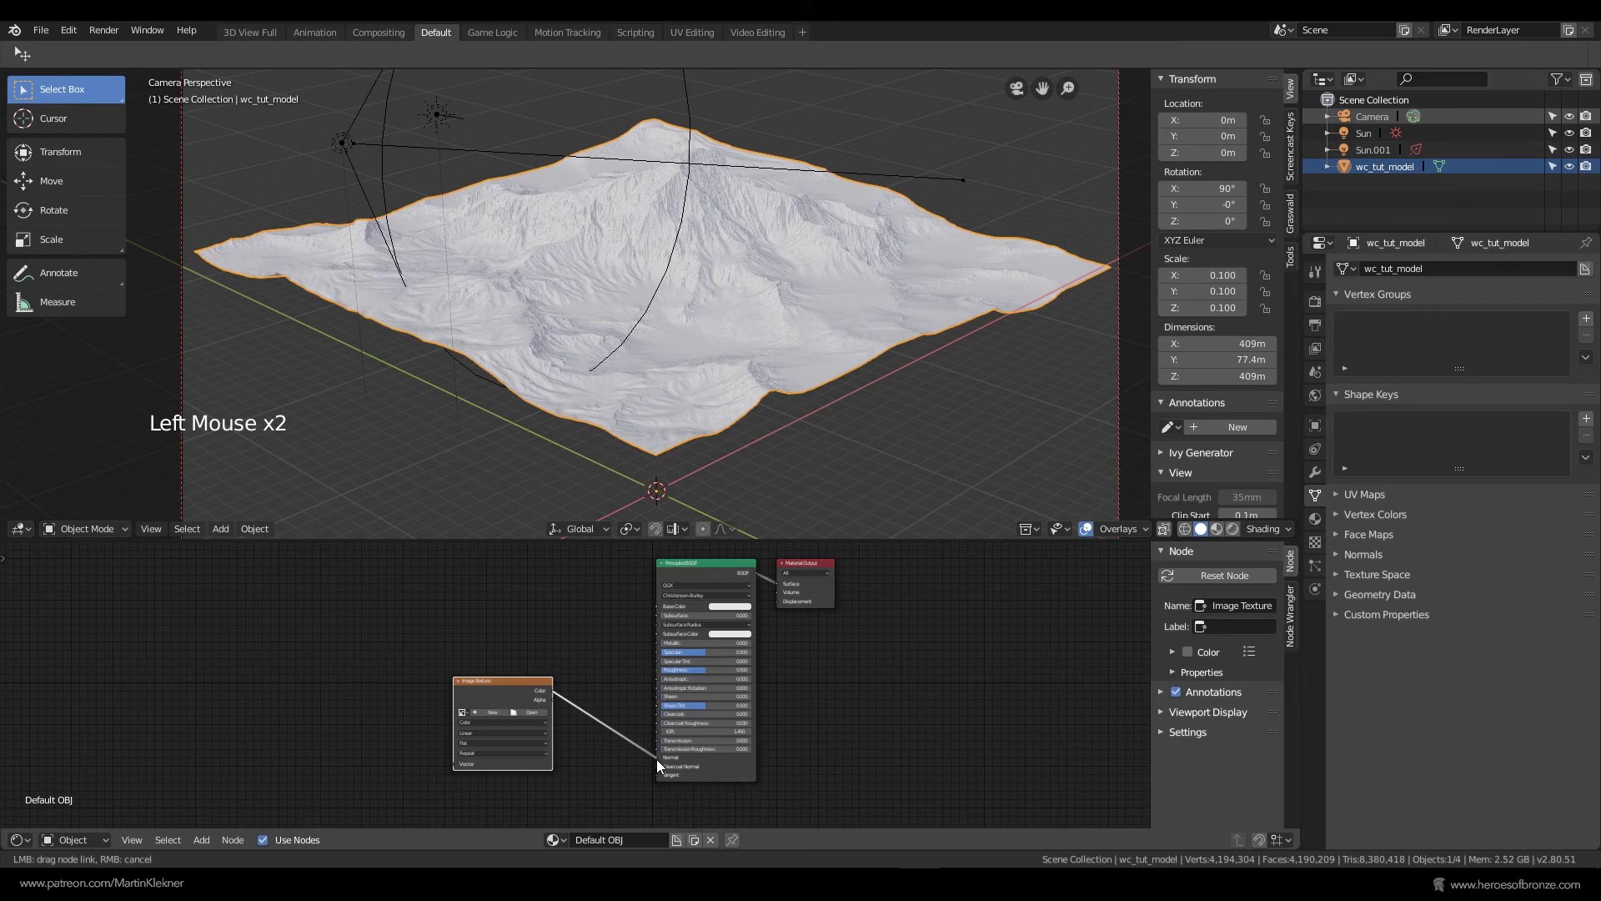
scroll(up, 3)
key(shift+a)
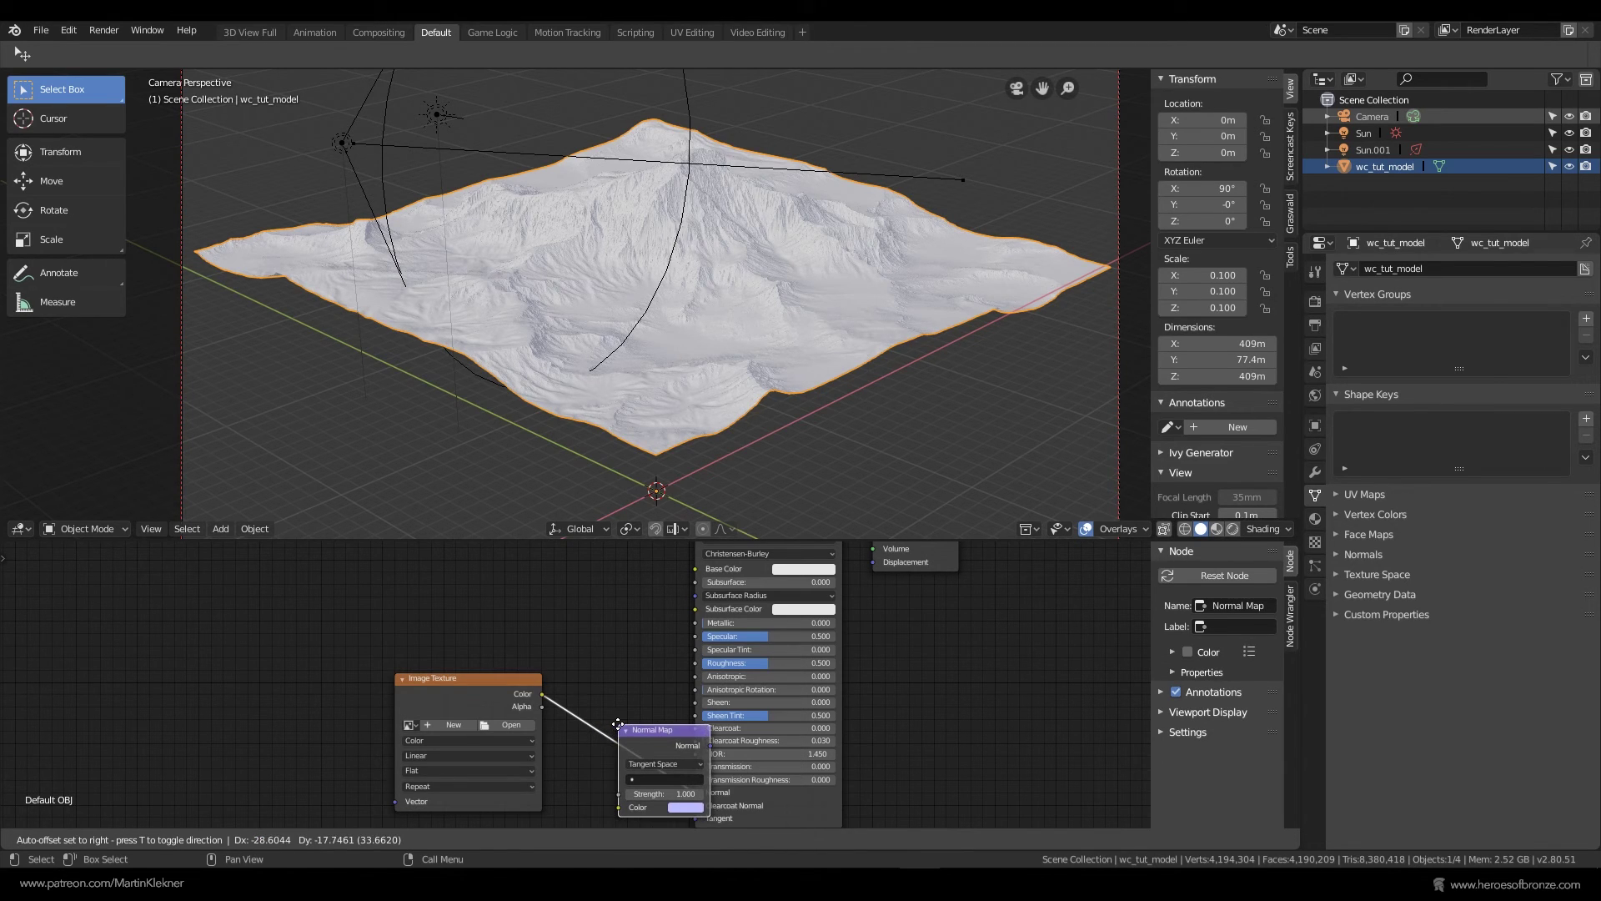
middle_click(641, 703)
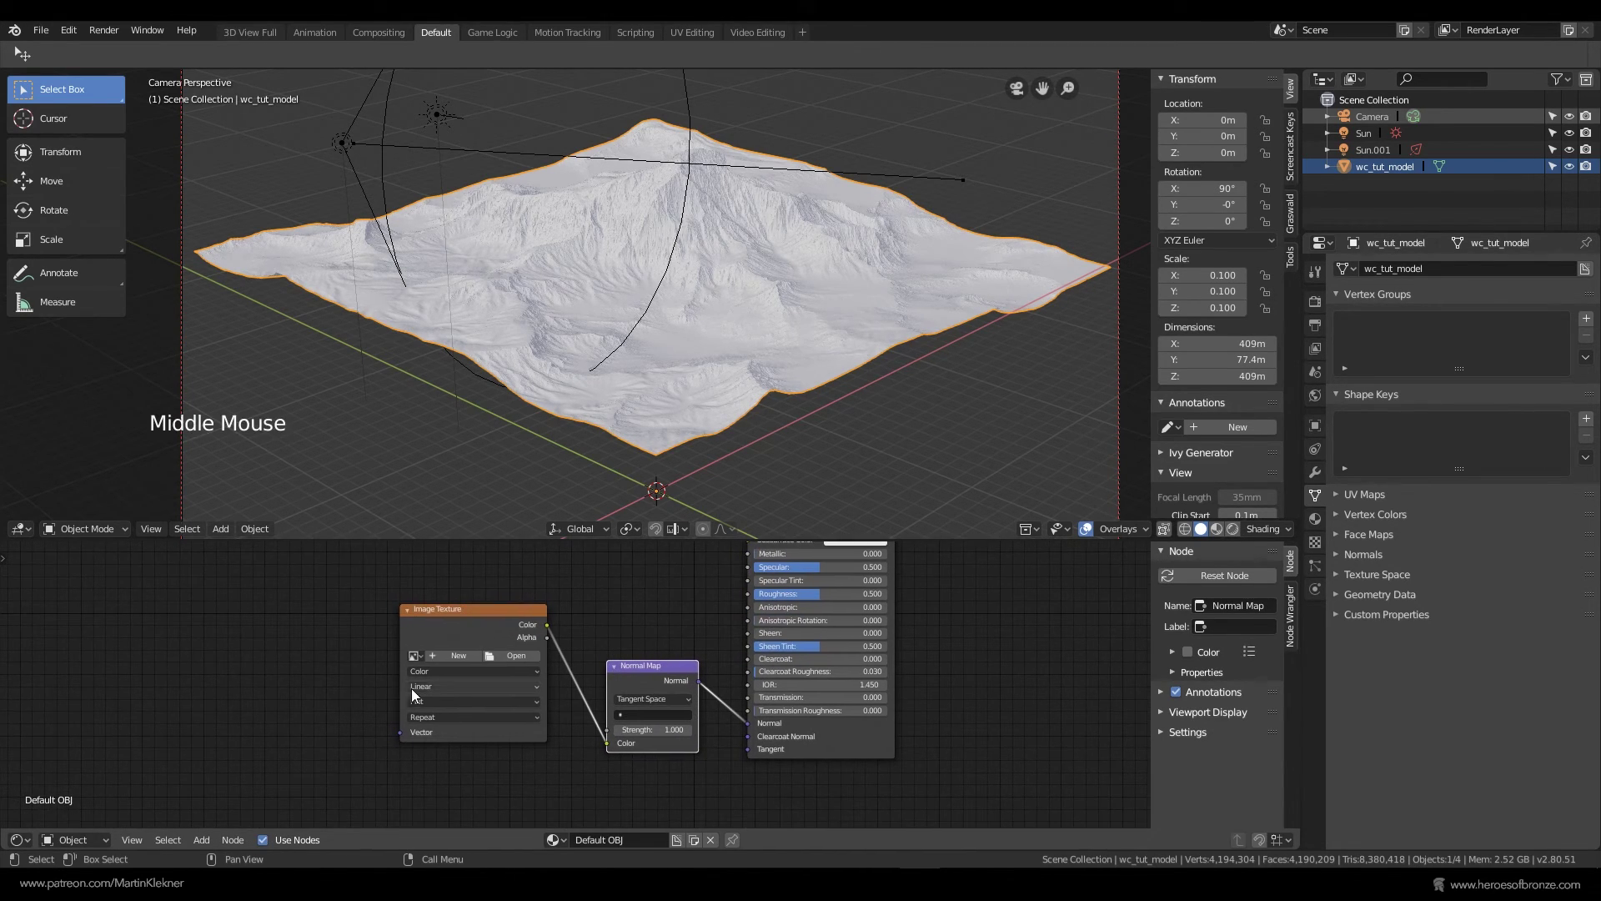
click(446, 682)
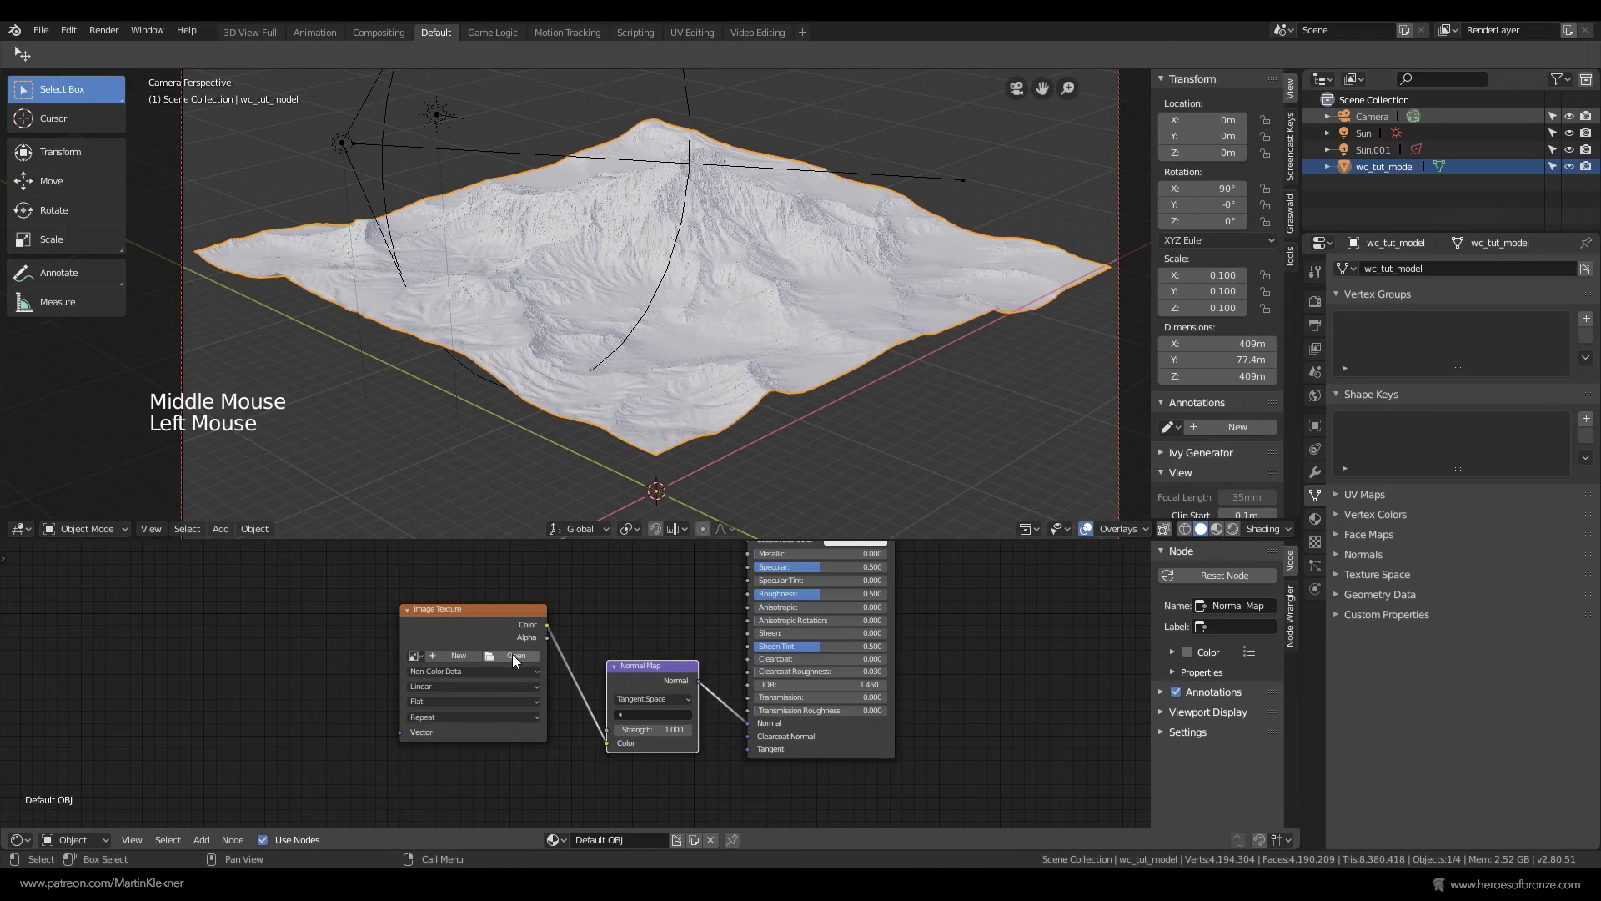
- Load the exported terrain normal map PNG into the Image Texture node
click(519, 657)
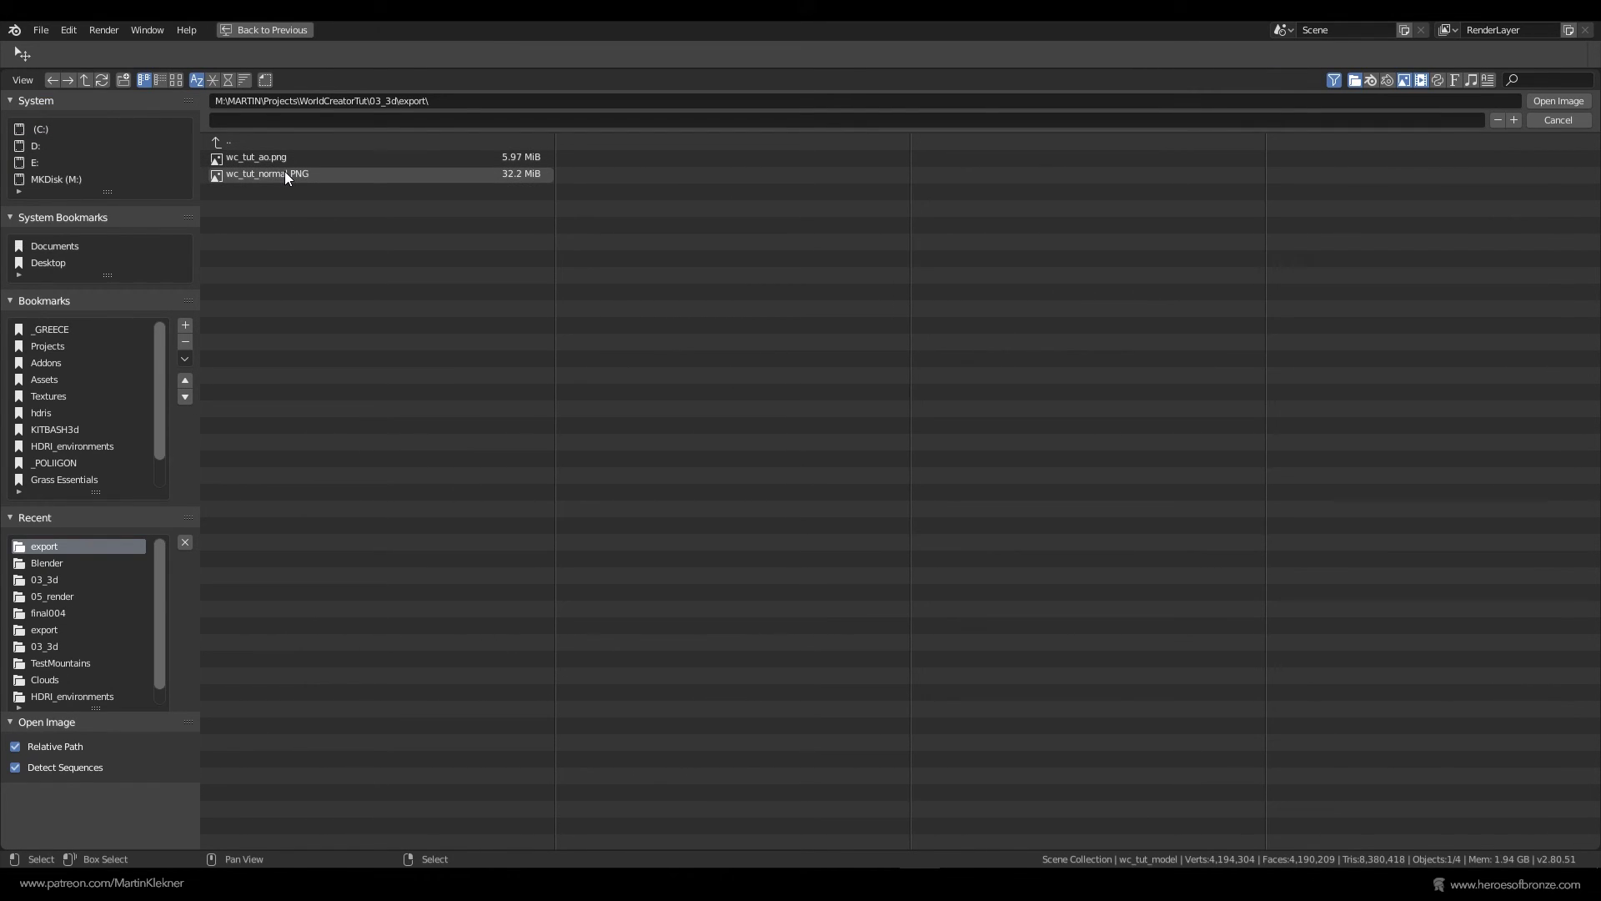
click(716, 409)
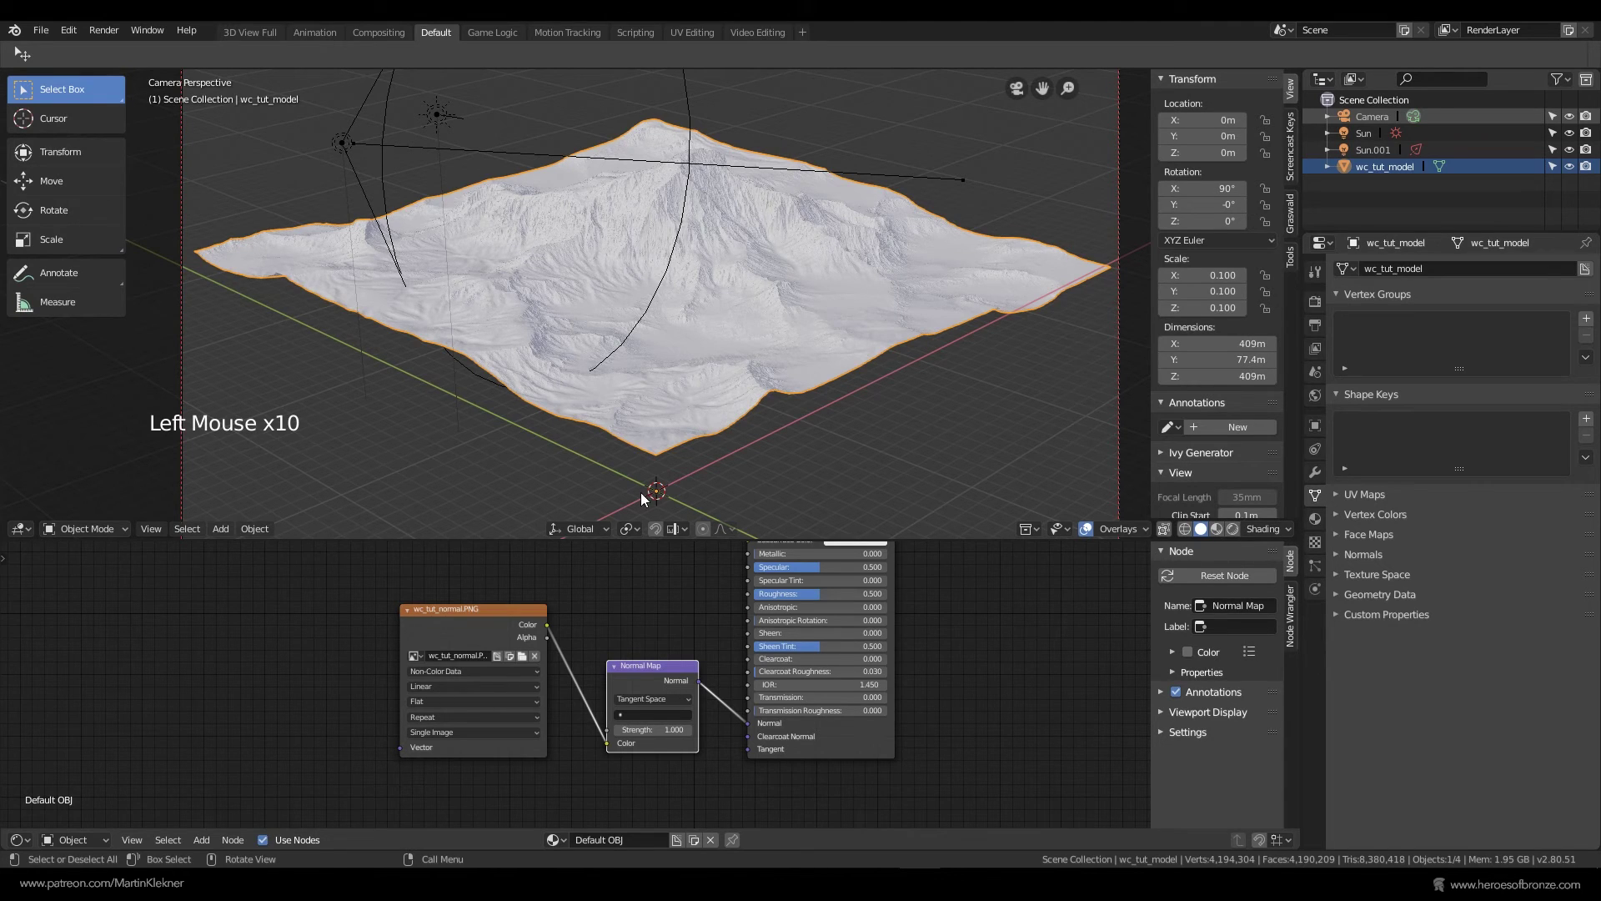
- In Render Properties Color Management, set the Look to Medium High Contrast
click(447, 620)
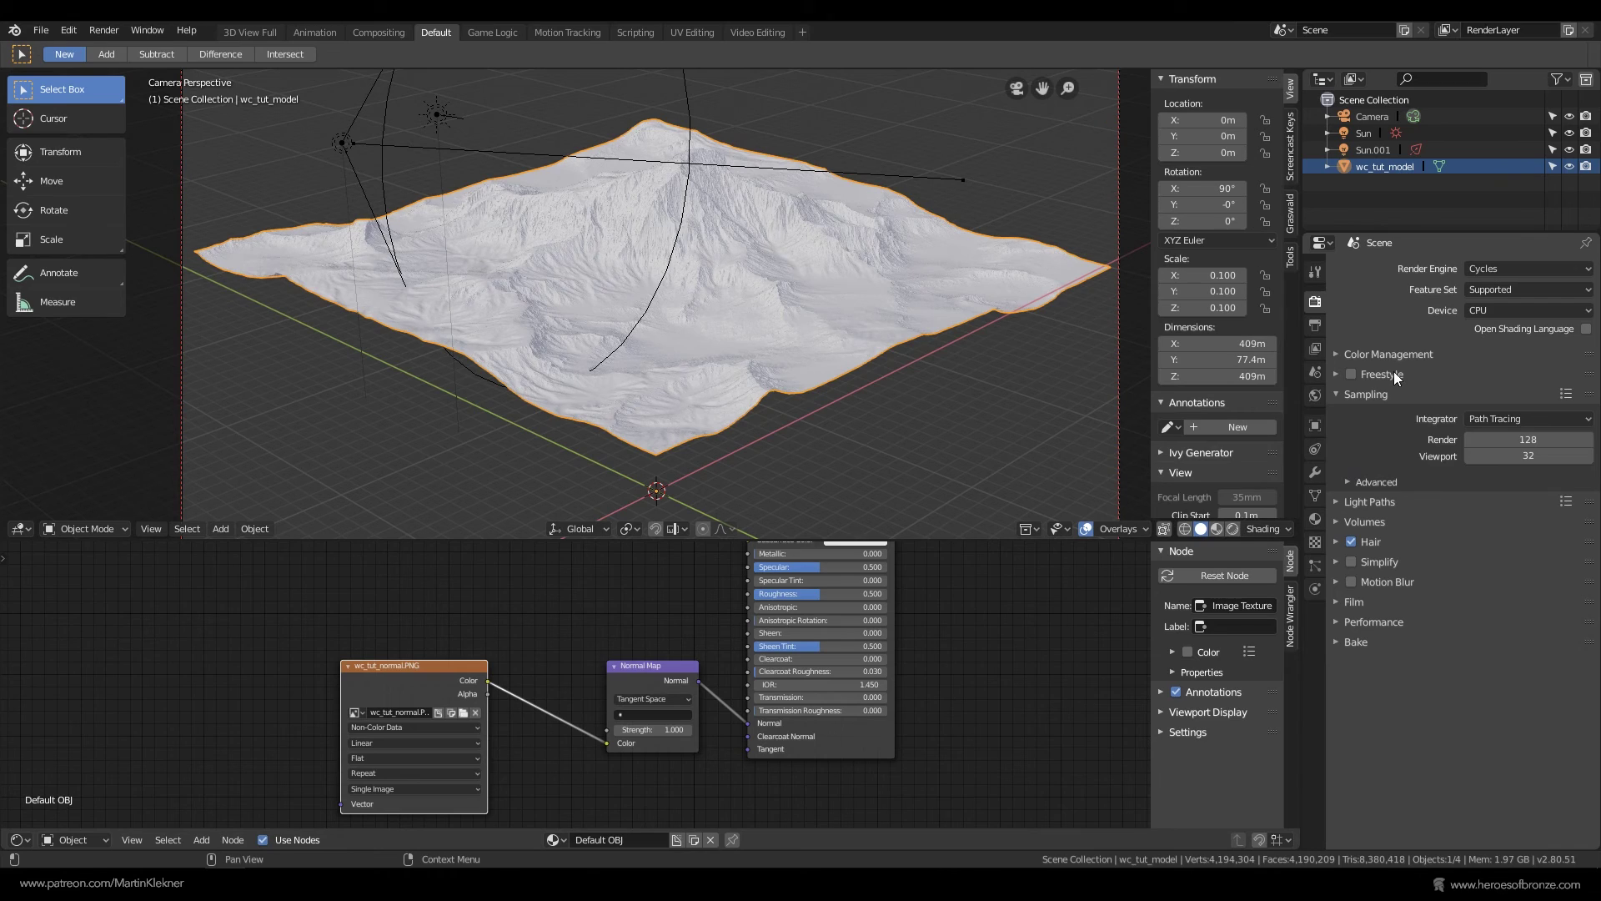
click(1389, 354)
click(1496, 409)
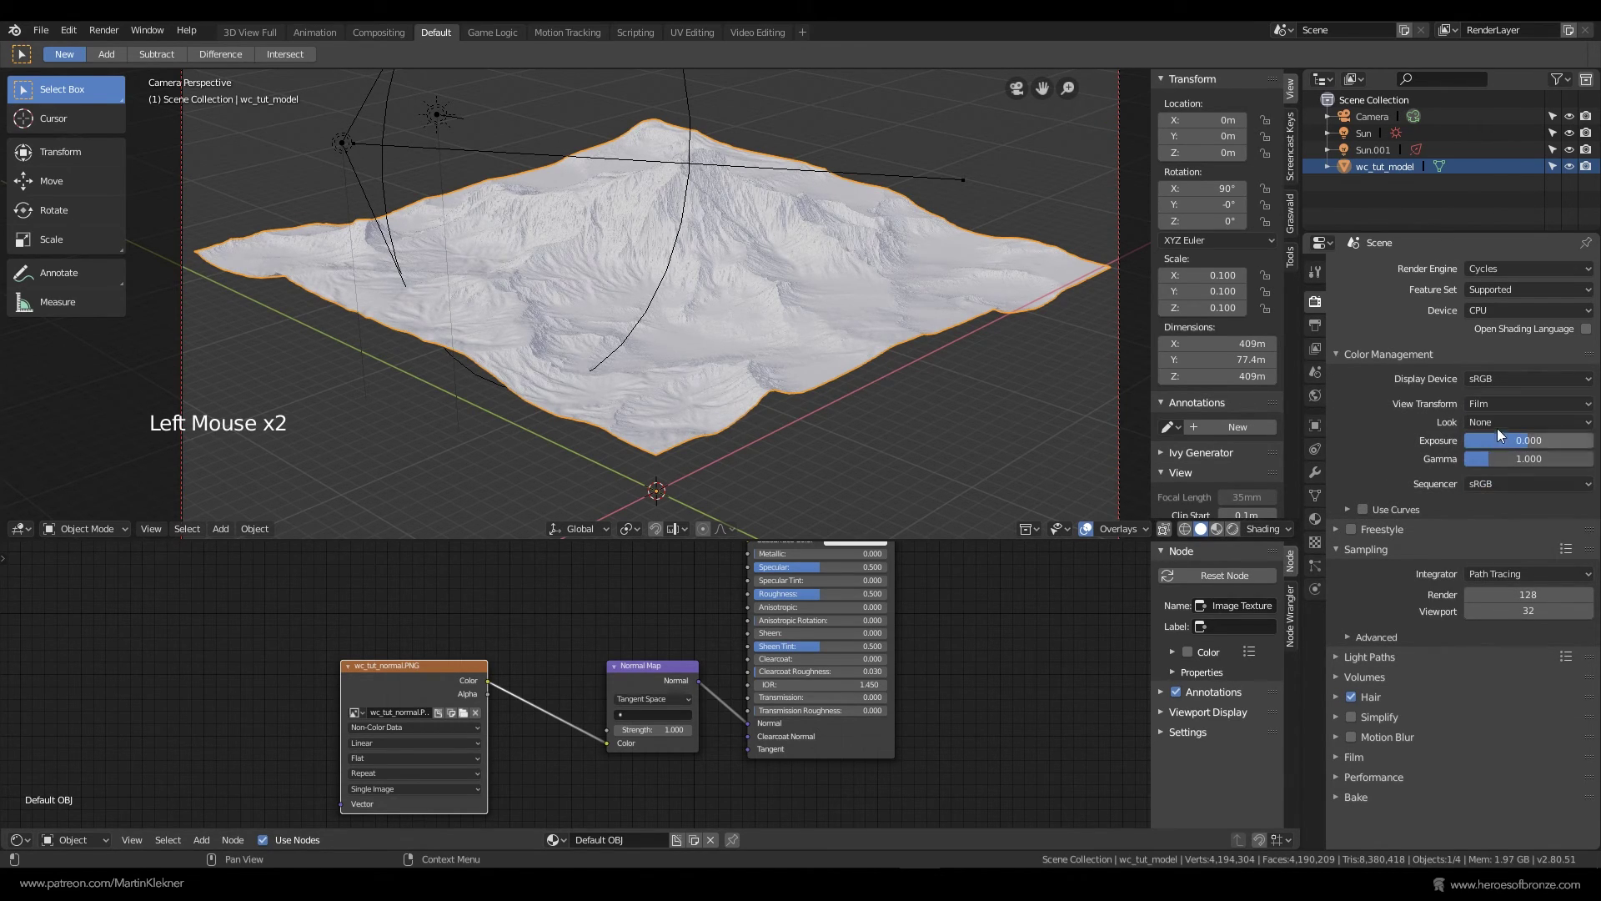
click(1500, 421)
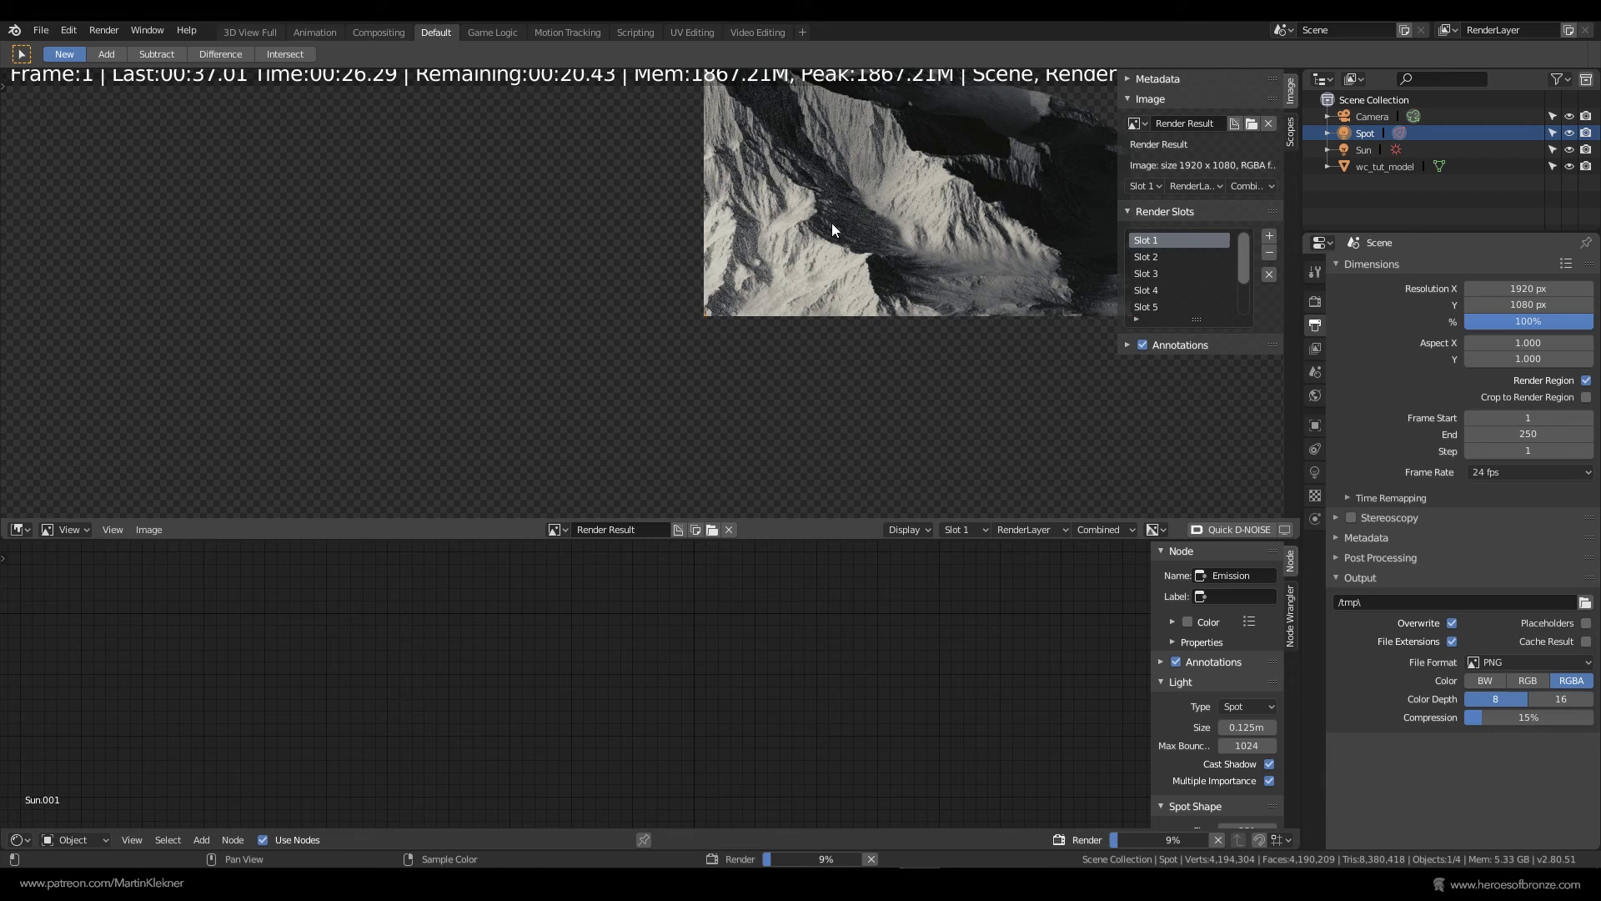
- Render the terrain from the main camera and review the result in the Image Editor
scroll(down, 3)
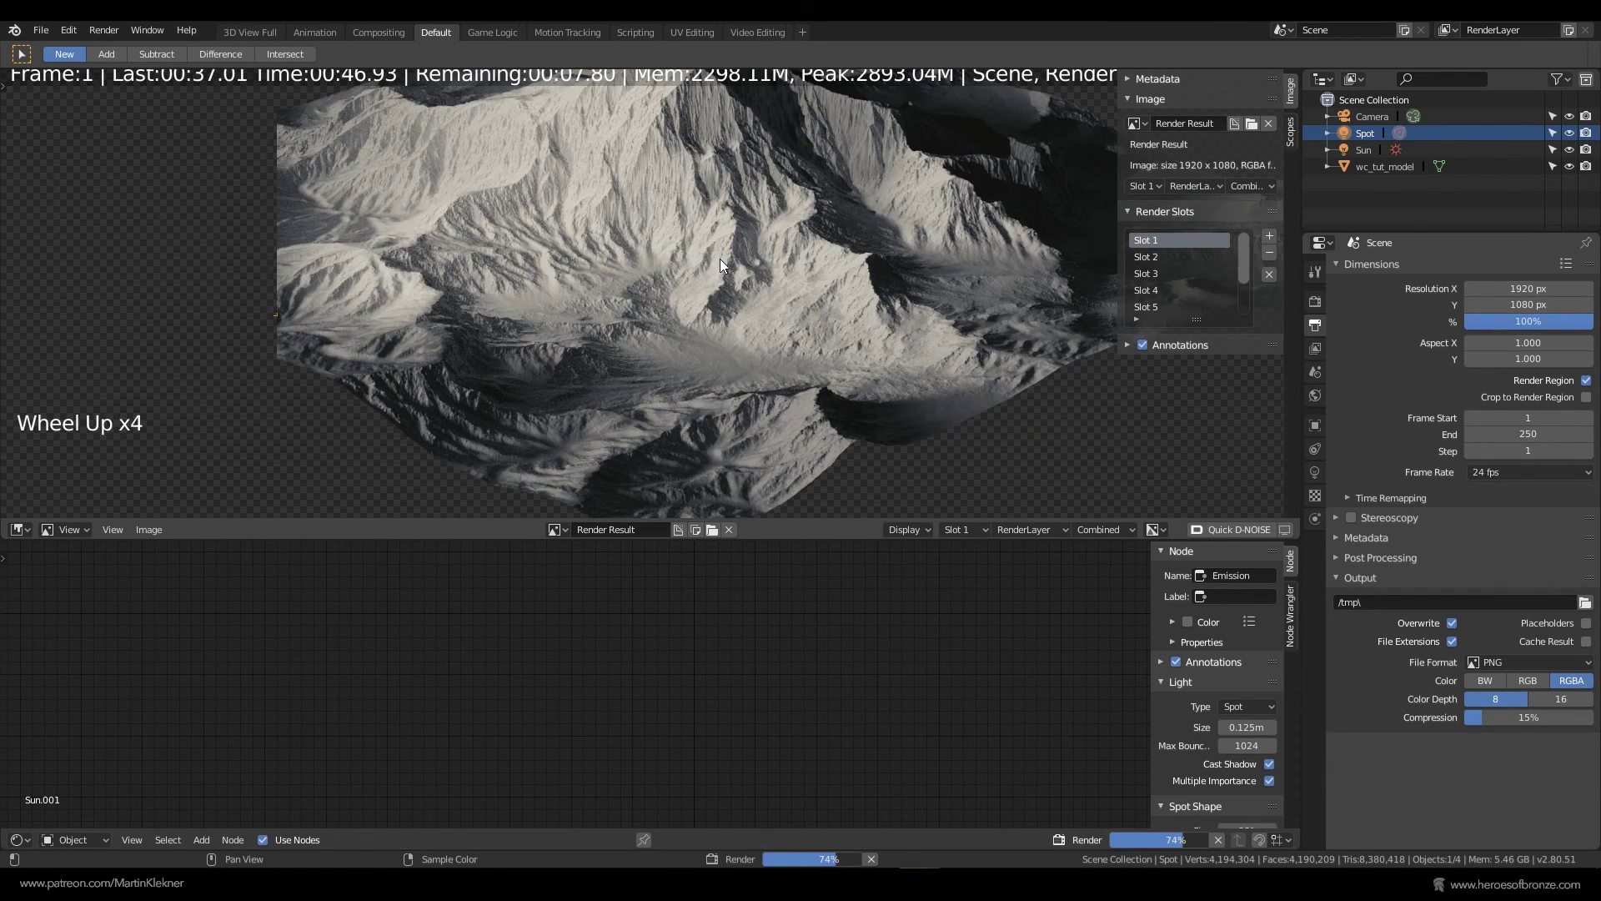
scroll(down, 3)
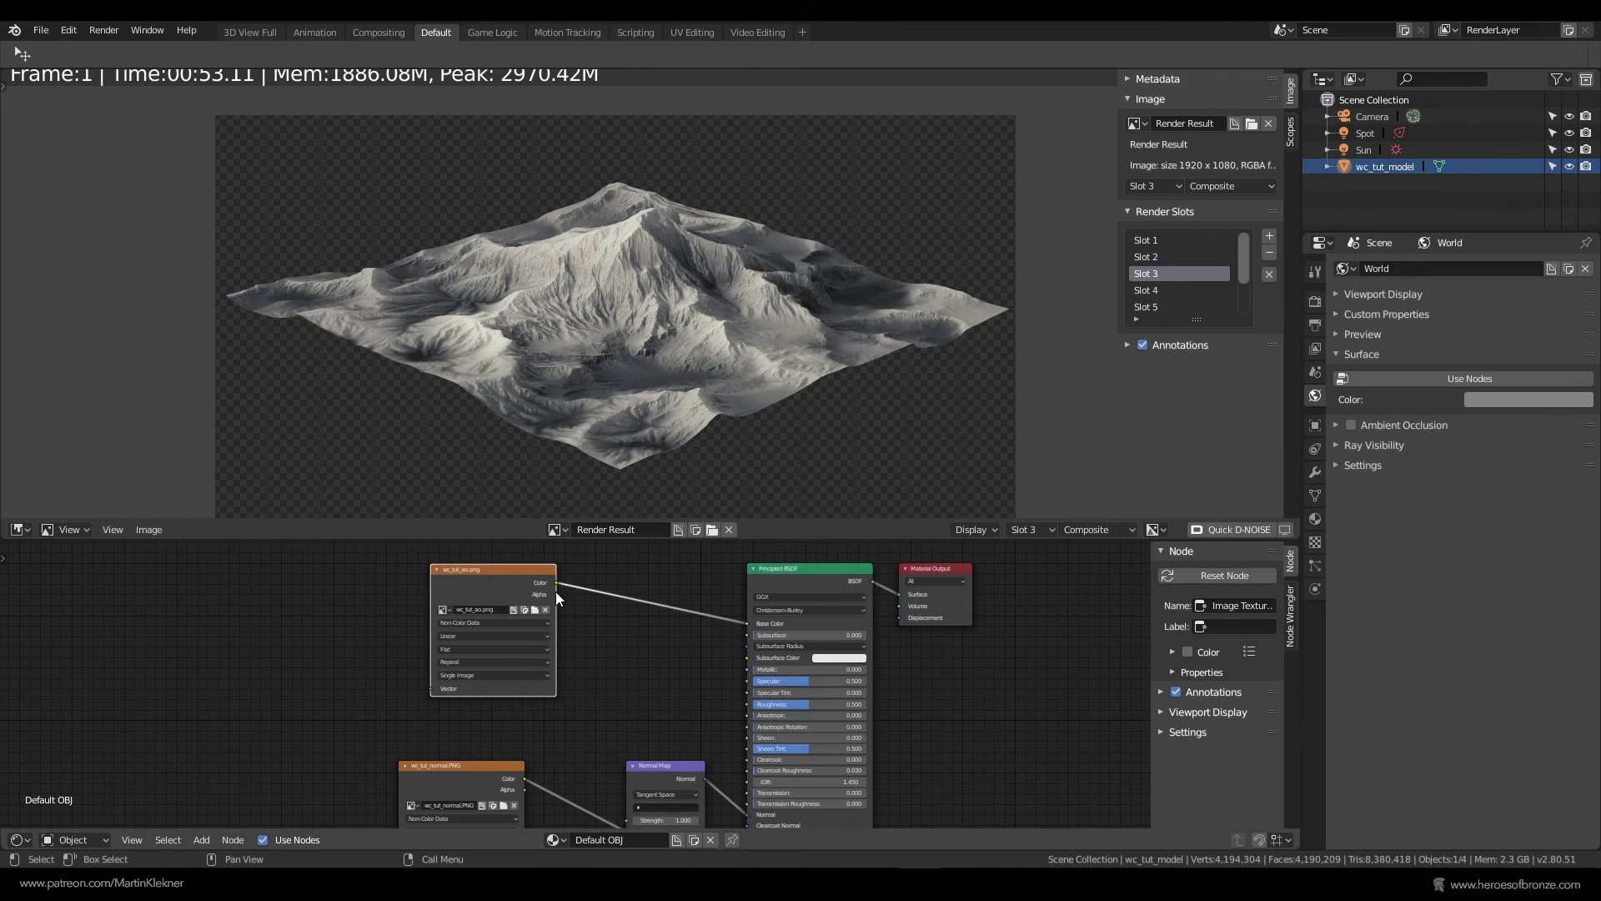
click(1376, 118)
- Duplicate the main camera and rename the copy Camera.detail
right_click(1377, 118)
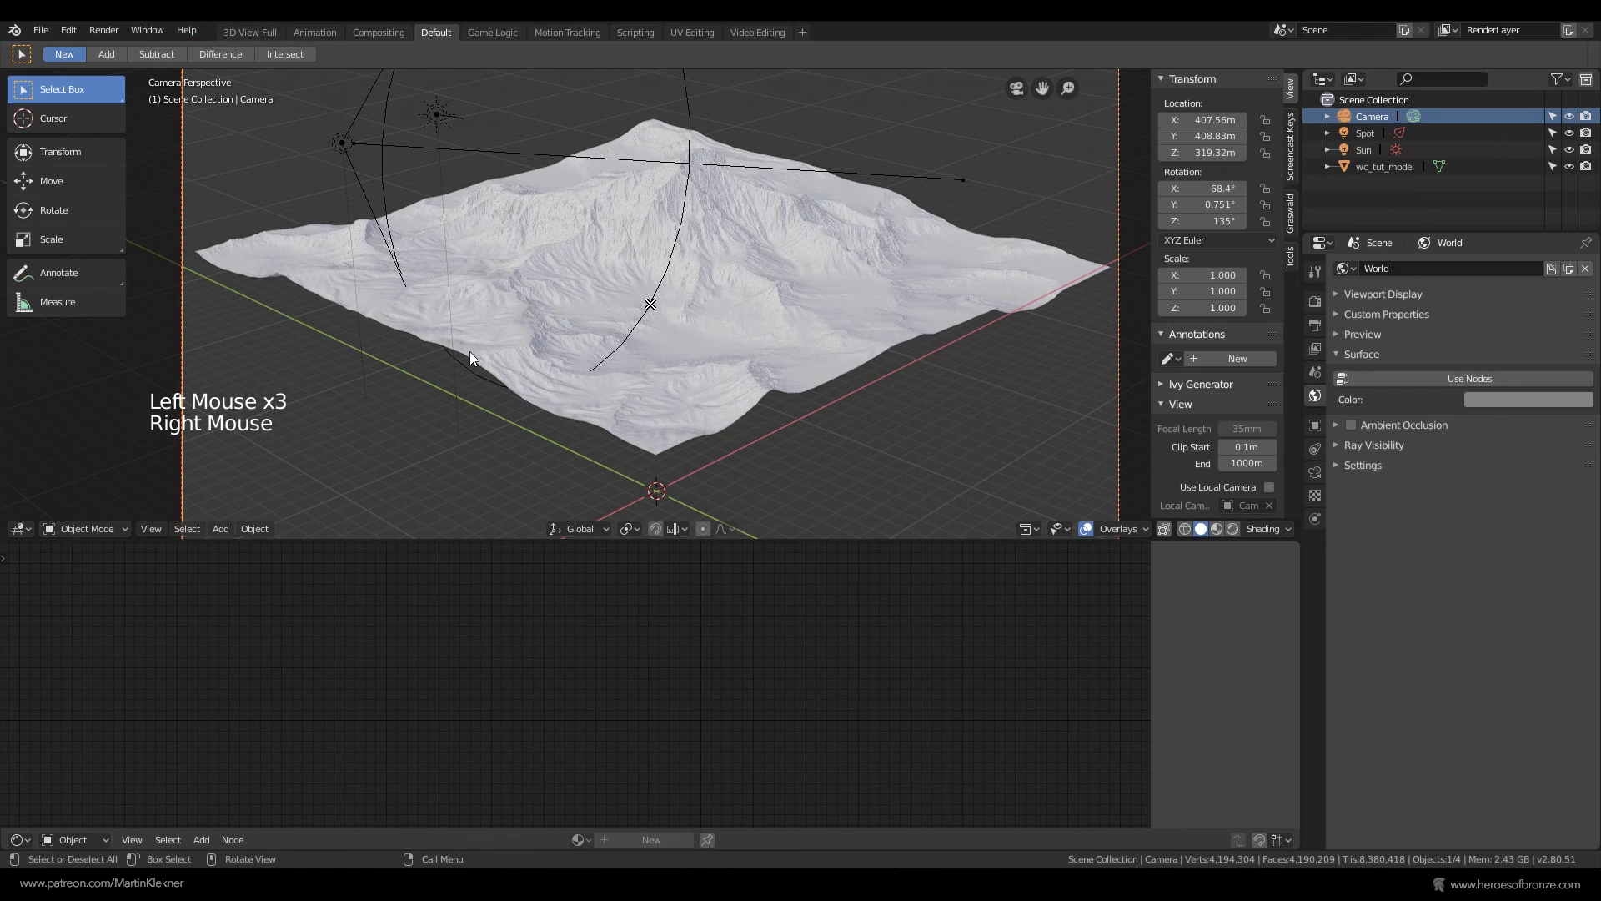
key(shift+d)
click(1415, 135)
double_click(1397, 135)
- Make Camera.detail the scene camera and fly it in close on the mountain peak
click(1322, 327)
click(1313, 349)
click(1314, 380)
click(1520, 292)
key(shift+`)
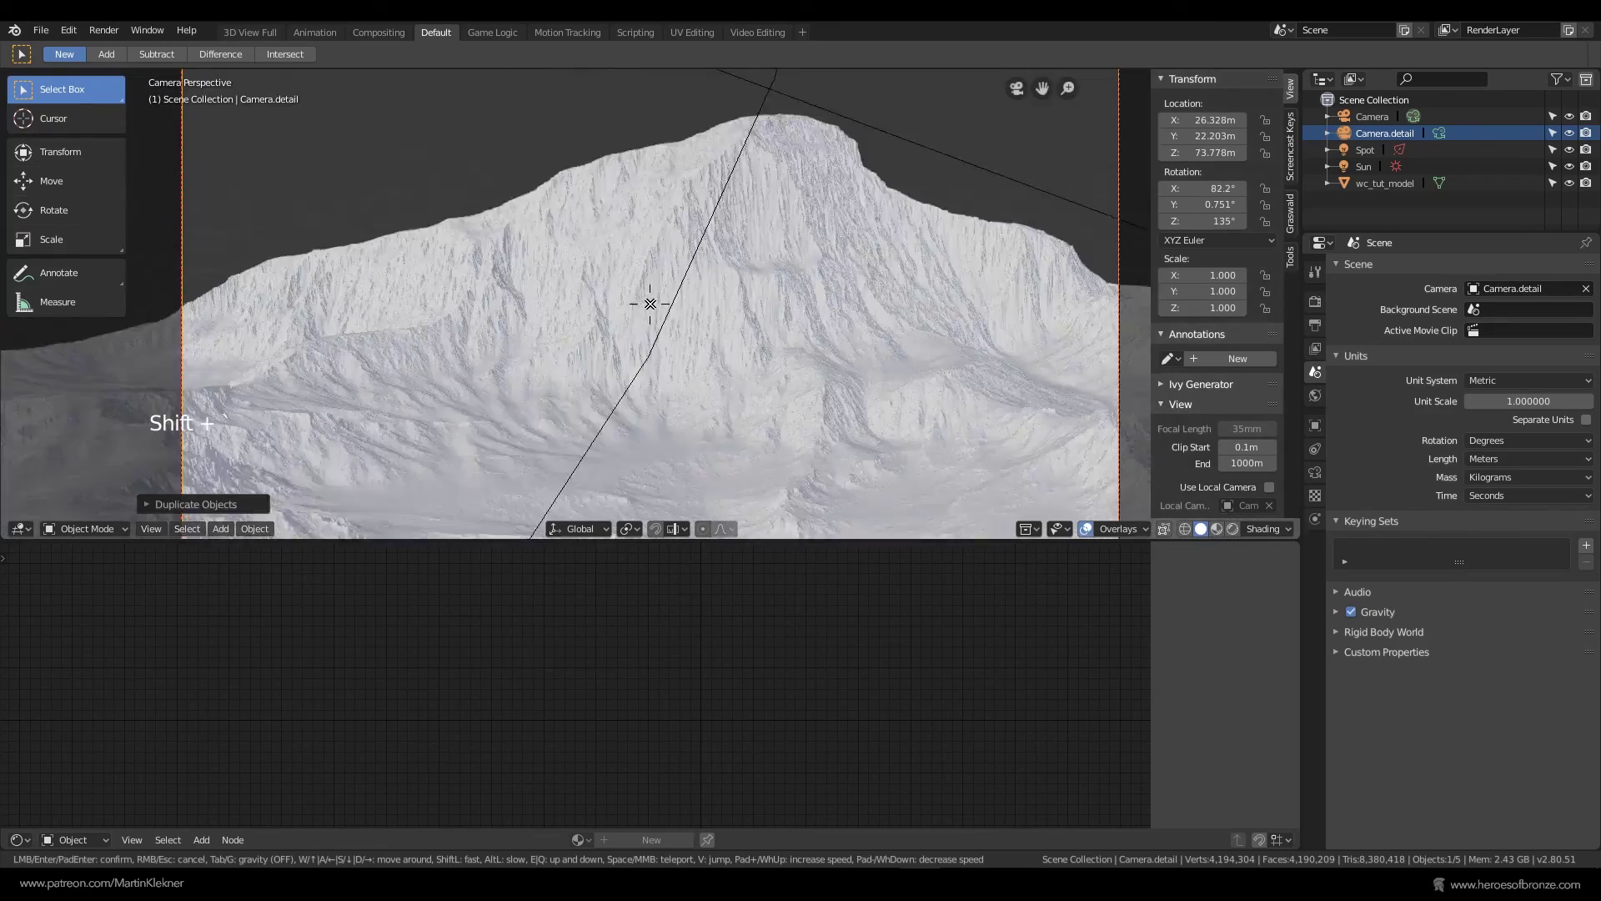
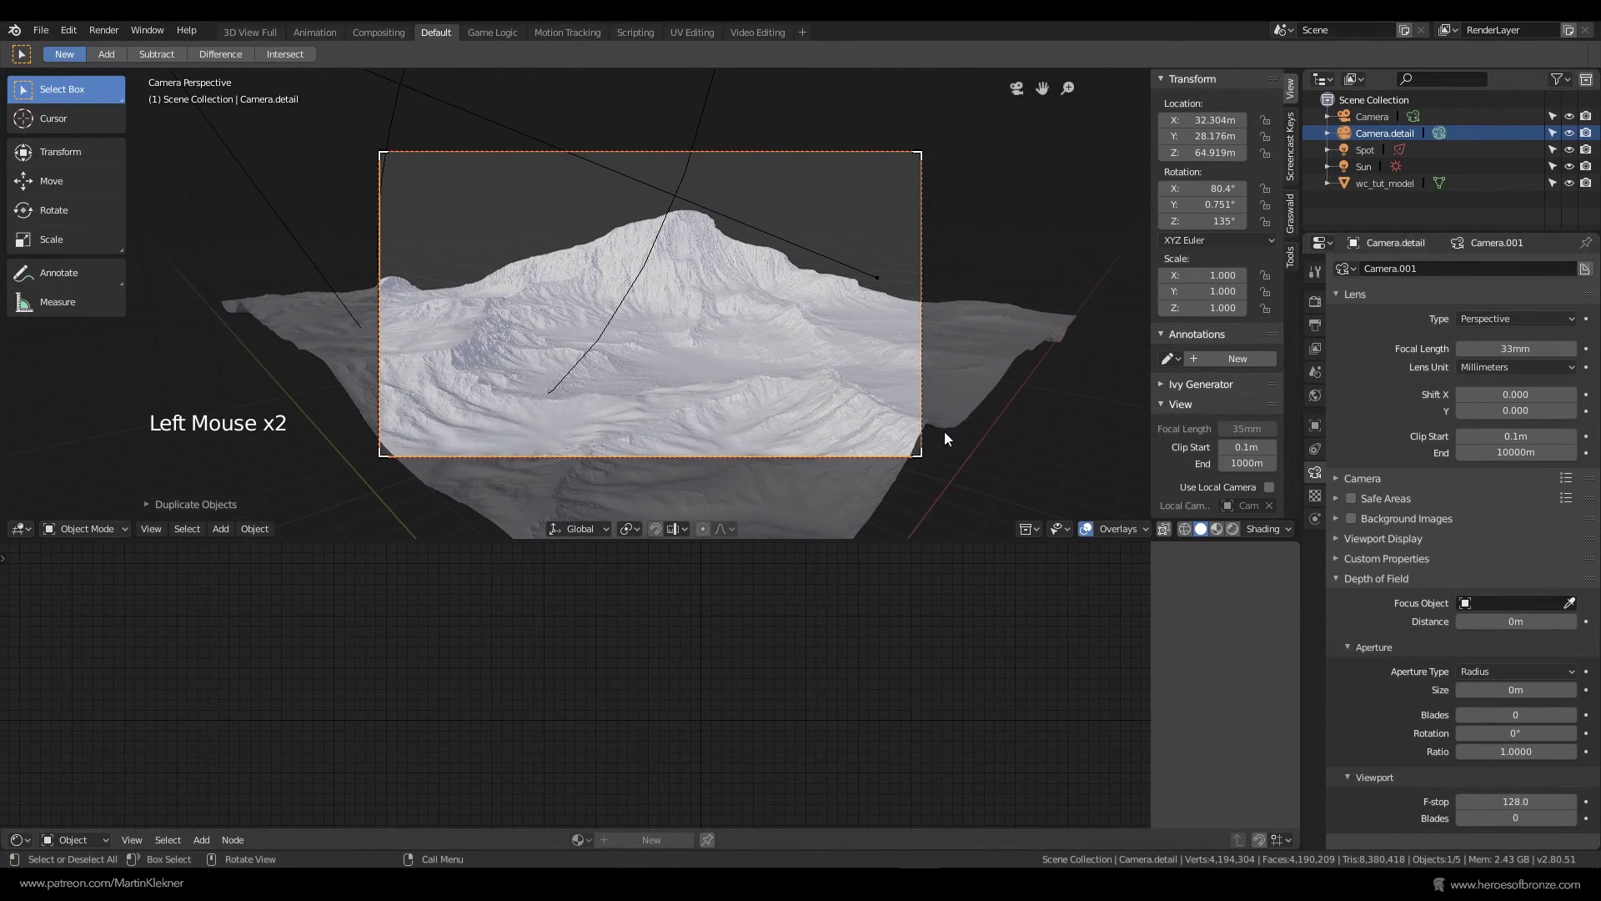
key(shift+`)
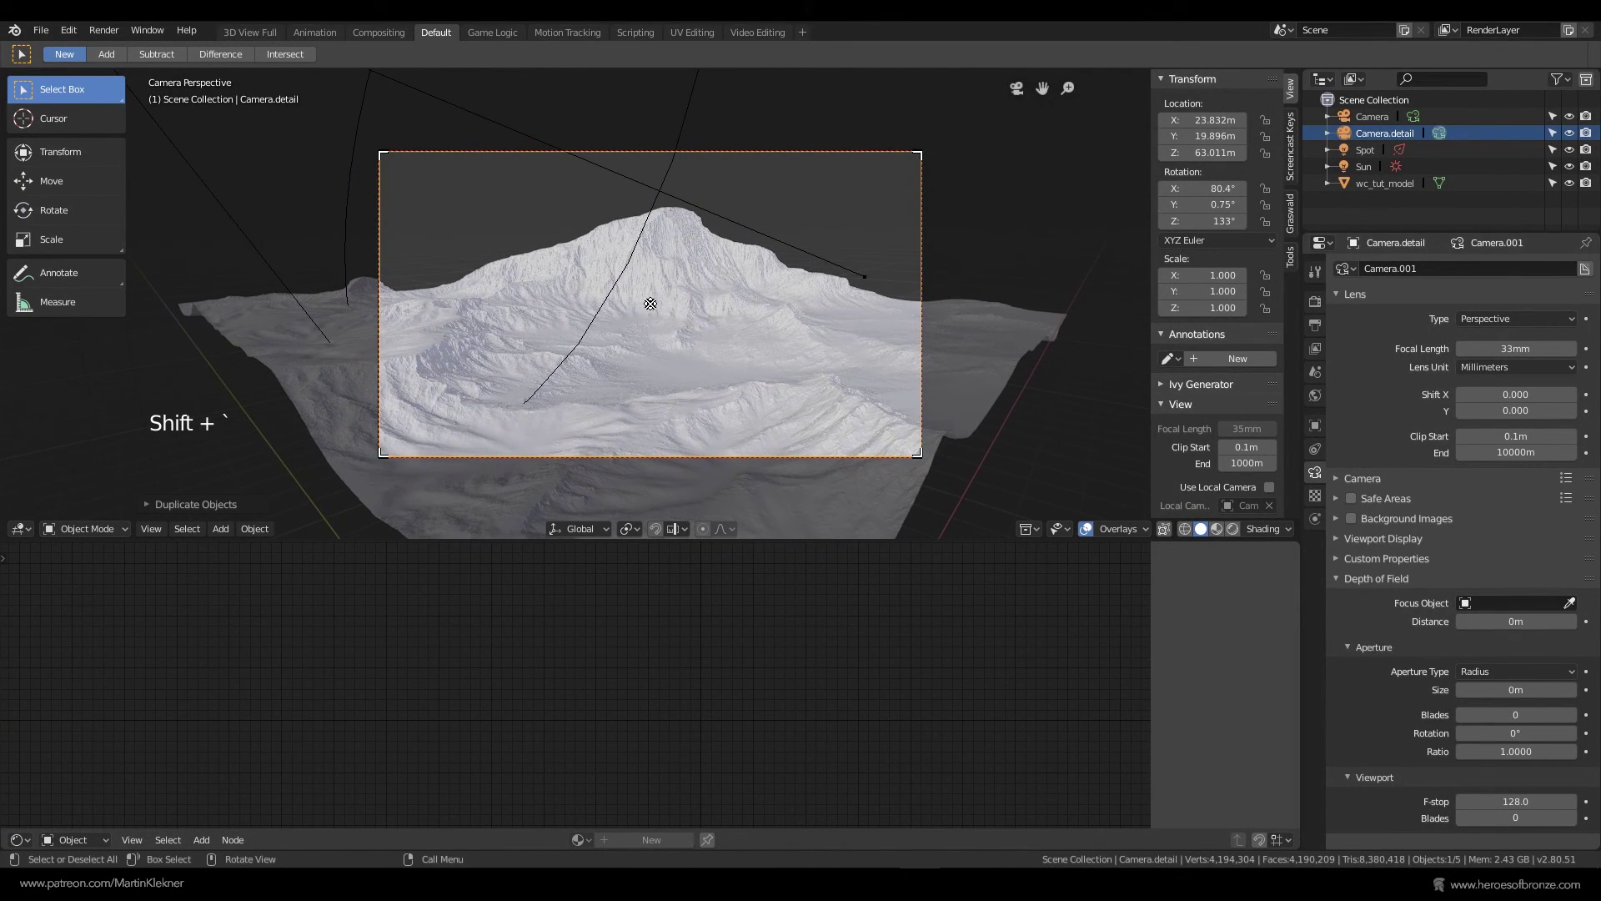